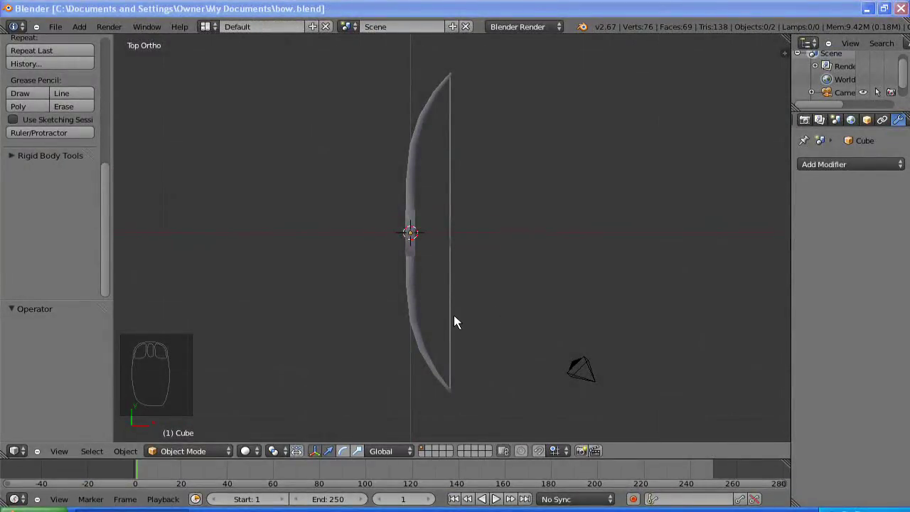
Step: Frame the bow in a numpad-7 top view, zoomed in on the mesh ready for editing
{"action": "left_click_drag", "start_coordinate": [606, 182], "coordinate": [557, 242]}
{"action": "key", "text": "KP_7"}
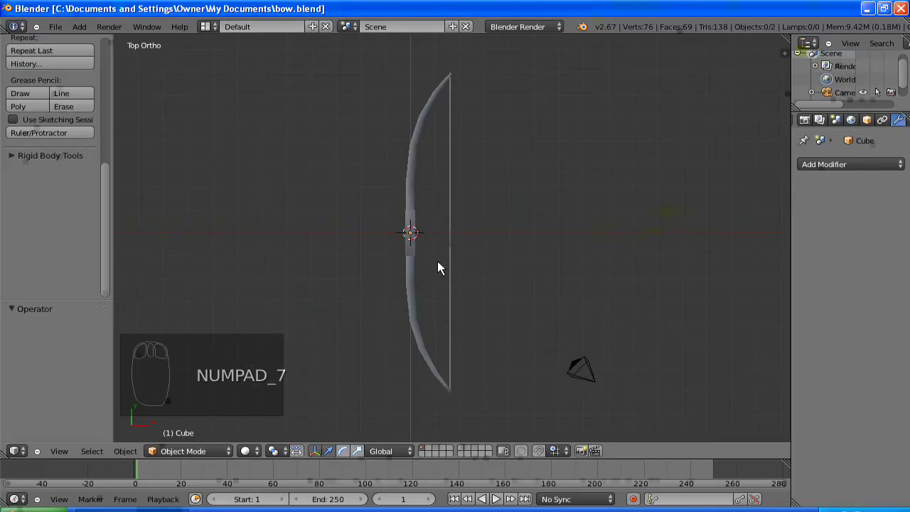
{"action": "scroll", "scroll_direction": "up", "scroll_amount": 3}
{"action": "scroll", "scroll_direction": "up", "scroll_amount": 3}
{"action": "middle_click", "coordinate": [433, 213]}
{"action": "left_click_drag", "start_coordinate": [491, 224], "coordinate": [487, 225]}
Step: Enter edit mode with nothing selected and snap the 3D cursor to the world center
{"action": "key", "text": "Tab"}
{"action": "key", "text": "a"}
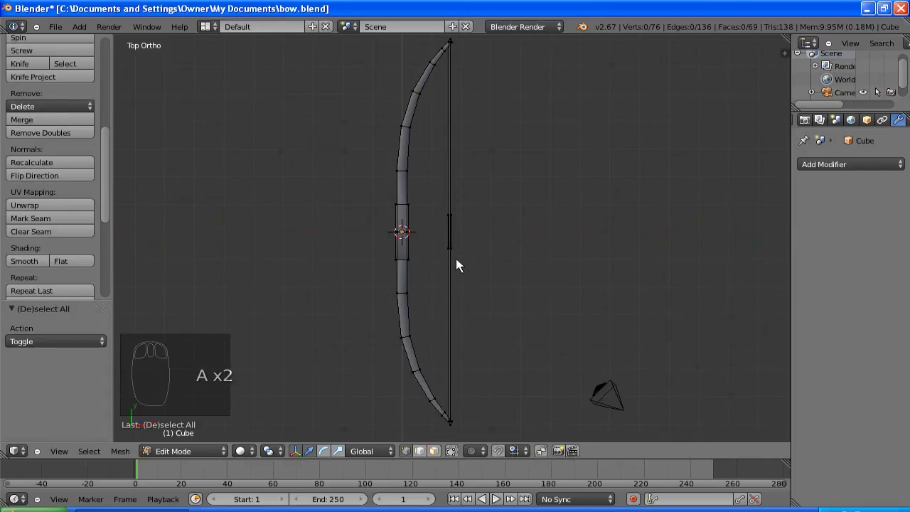
{"action": "left_click_drag", "start_coordinate": [460, 264], "coordinate": [455, 234]}
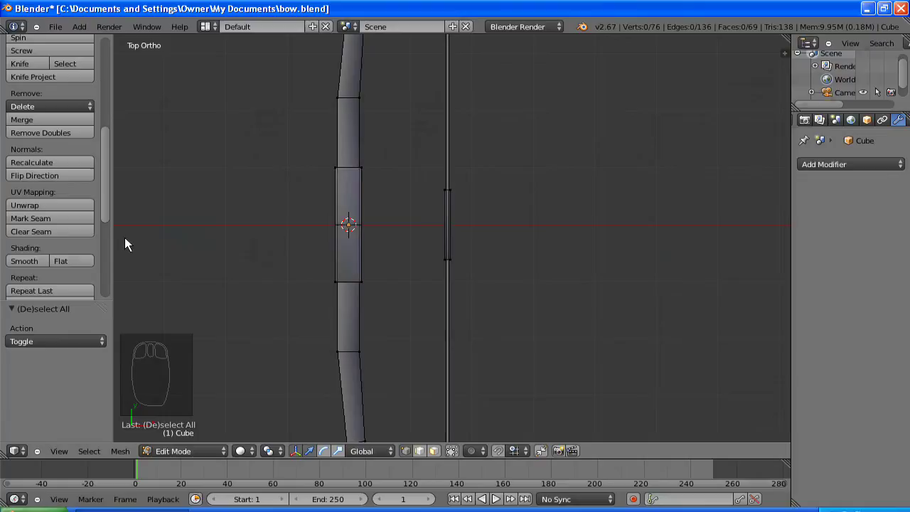
{"action": "left_click_drag", "start_coordinate": [125, 260], "coordinate": [126, 214]}
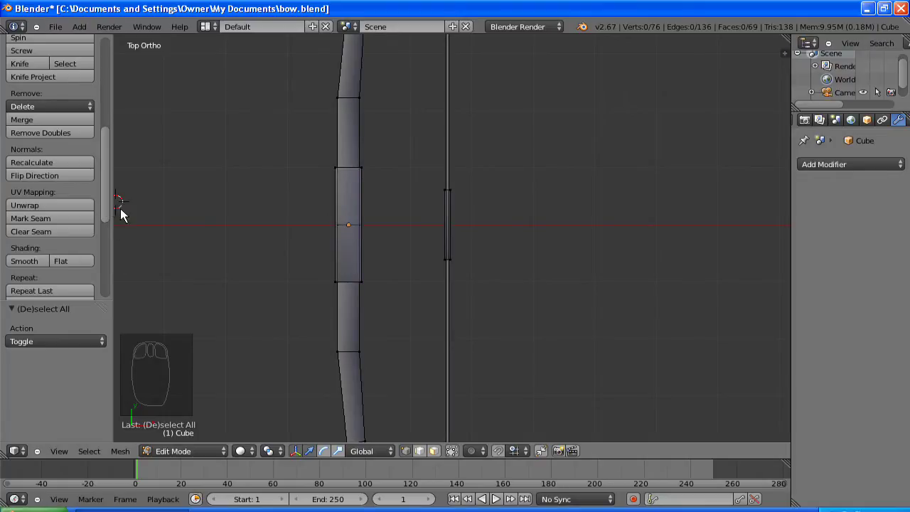
{"action": "key", "text": "shift+s"}
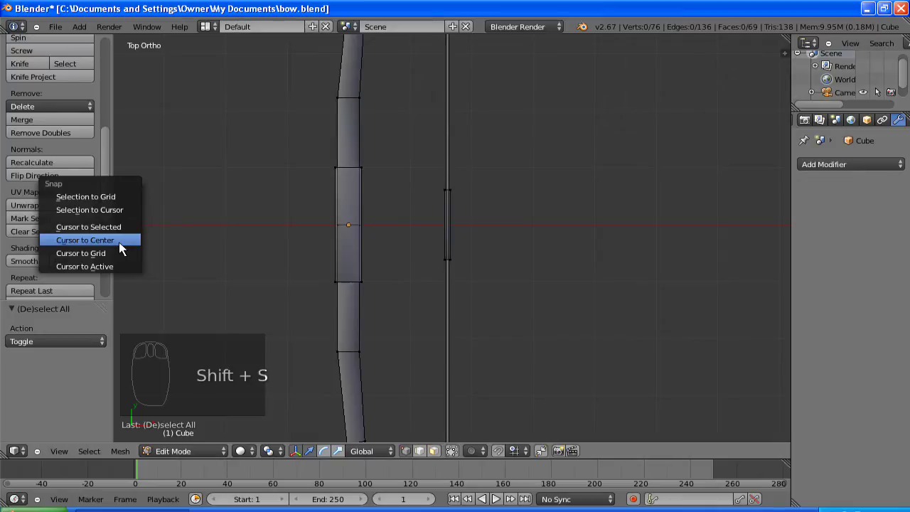
{"action": "left_click_drag", "start_coordinate": [111, 224], "coordinate": [106, 156]}
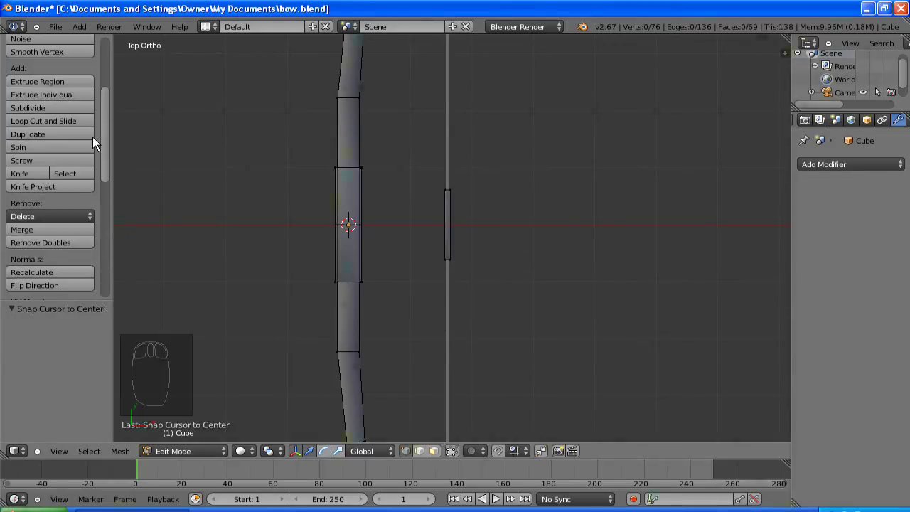
Step: Add a loop cut across the middle of the bowstring, redoing a misplaced first attempt
{"action": "left_click_drag", "start_coordinate": [78, 126], "coordinate": [458, 207]}
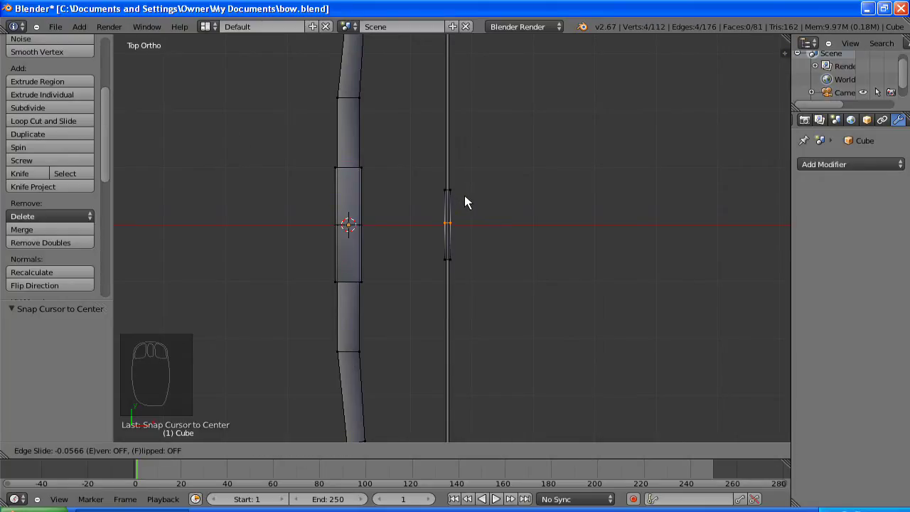
{"action": "key", "text": "ctrl+z"}
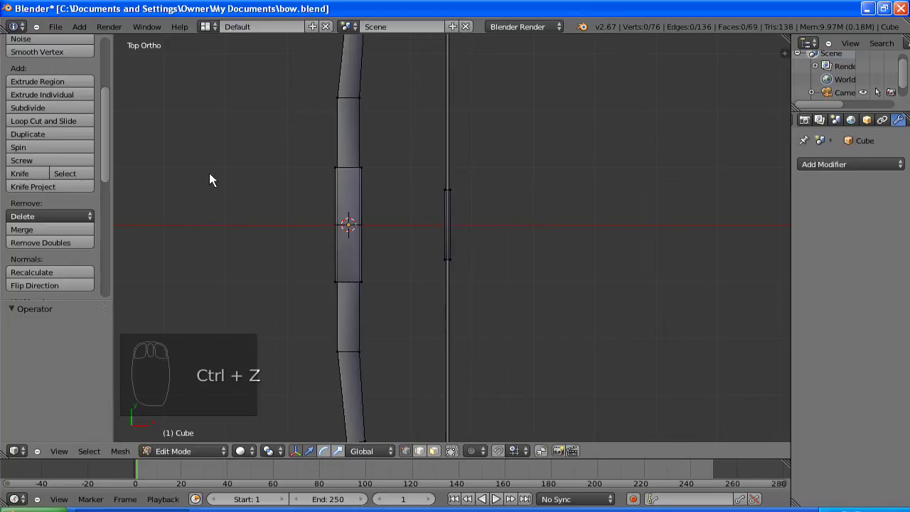
{"action": "left_click_drag", "start_coordinate": [473, 245], "coordinate": [455, 225]}
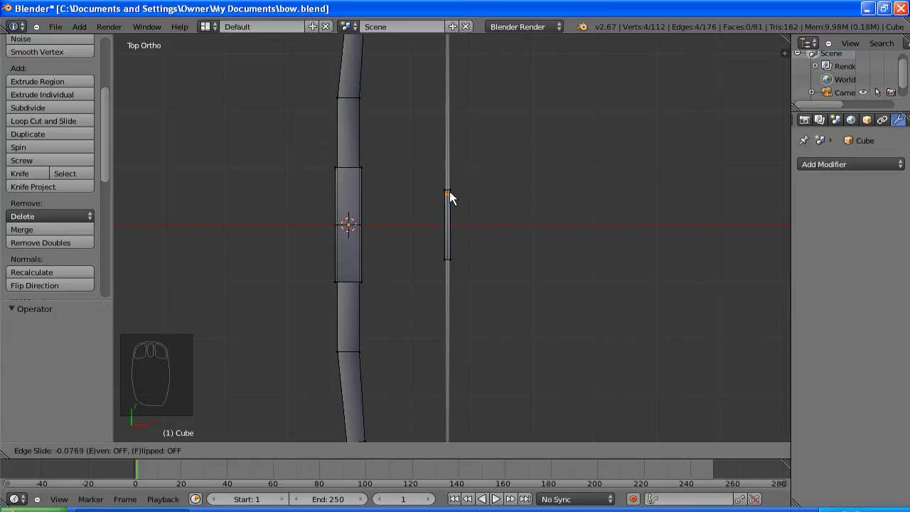
{"action": "left_click_drag", "start_coordinate": [541, 324], "coordinate": [418, 124]}
{"action": "left_click_drag", "start_coordinate": [419, 123], "coordinate": [489, 383]}
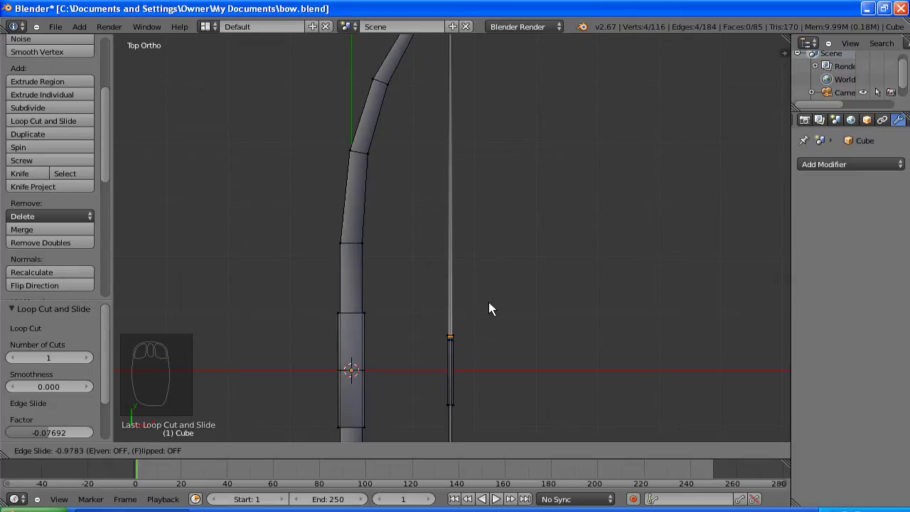
{"action": "left_click_drag", "start_coordinate": [530, 347], "coordinate": [459, 179]}
Step: Circle-select vertices along the string and adjust their position
{"action": "key", "text": "a"}
{"action": "key", "text": "c"}
{"action": "left_click_drag", "start_coordinate": [451, 131], "coordinate": [455, 410]}
{"action": "left_click_drag", "start_coordinate": [455, 367], "coordinate": [454, 409]}
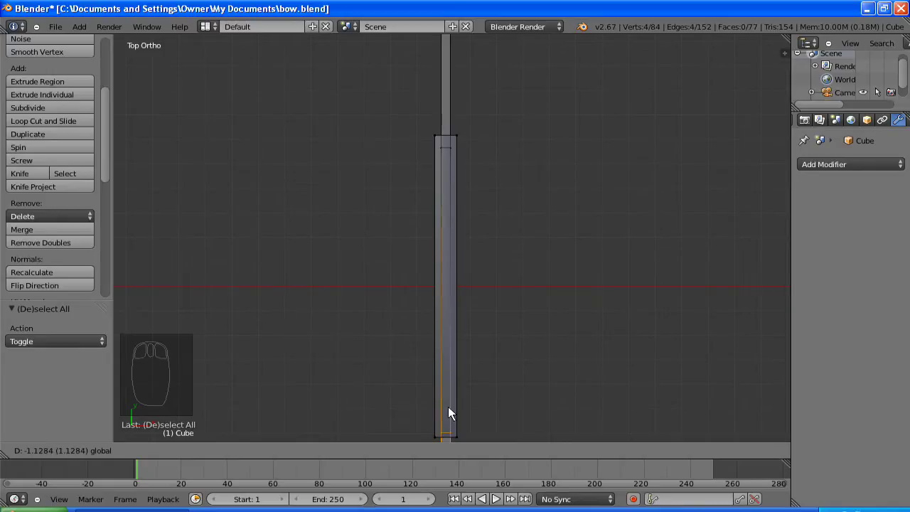
{"action": "key", "text": "a"}
{"action": "key", "text": "c"}
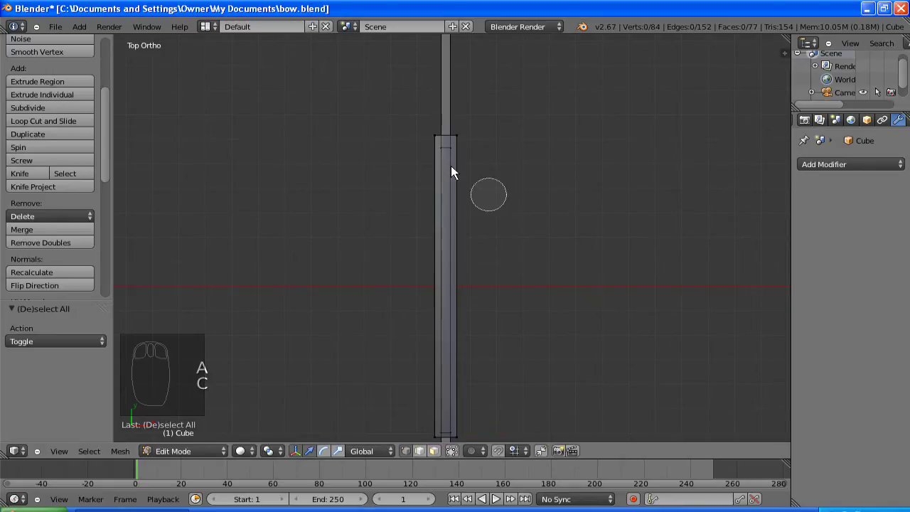
{"action": "left_click_drag", "start_coordinate": [453, 106], "coordinate": [452, 98]}
{"action": "left_click_drag", "start_coordinate": [452, 99], "coordinate": [424, 163]}
{"action": "key", "text": "a"}
Step: Add another loop cut on the string, select the whole string piece with L, and return to object mode
{"action": "left_click_drag", "start_coordinate": [386, 232], "coordinate": [50, 154]}
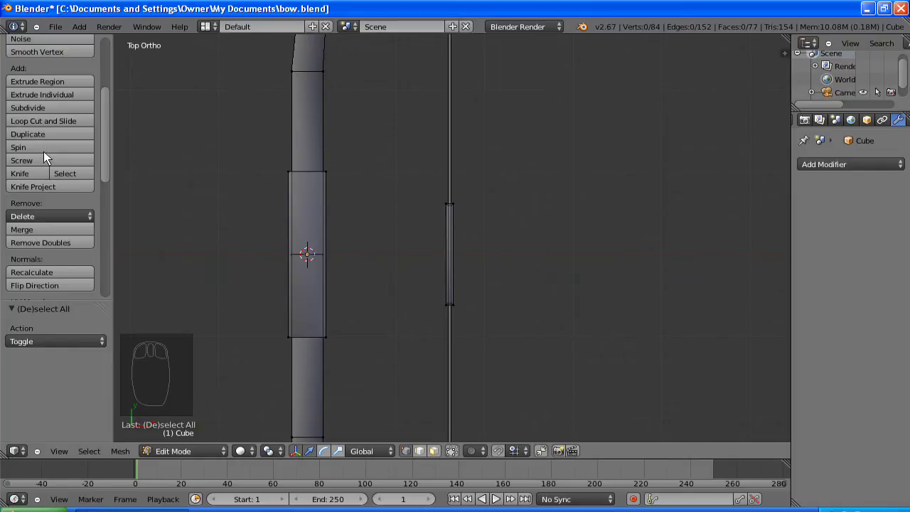
{"action": "left_click_drag", "start_coordinate": [285, 225], "coordinate": [437, 136]}
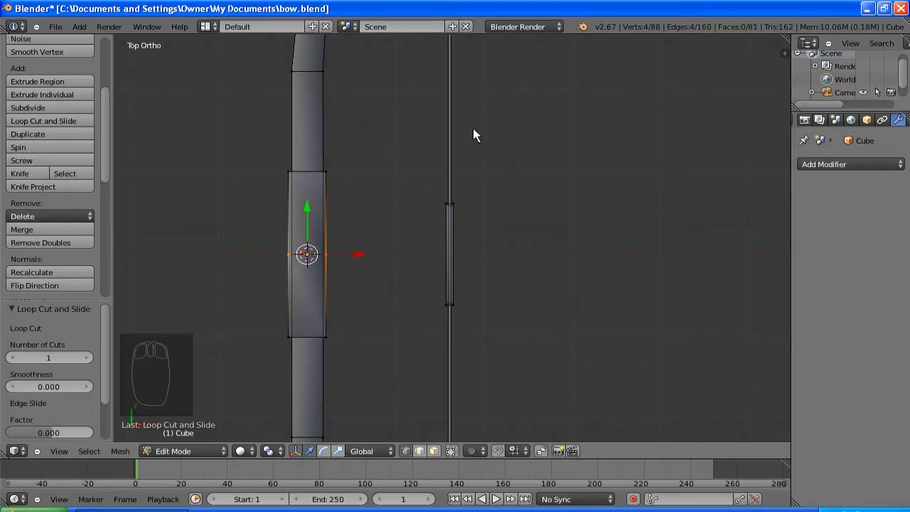
{"action": "key", "text": "a"}
{"action": "key", "text": "l"}
{"action": "key", "text": "l"}
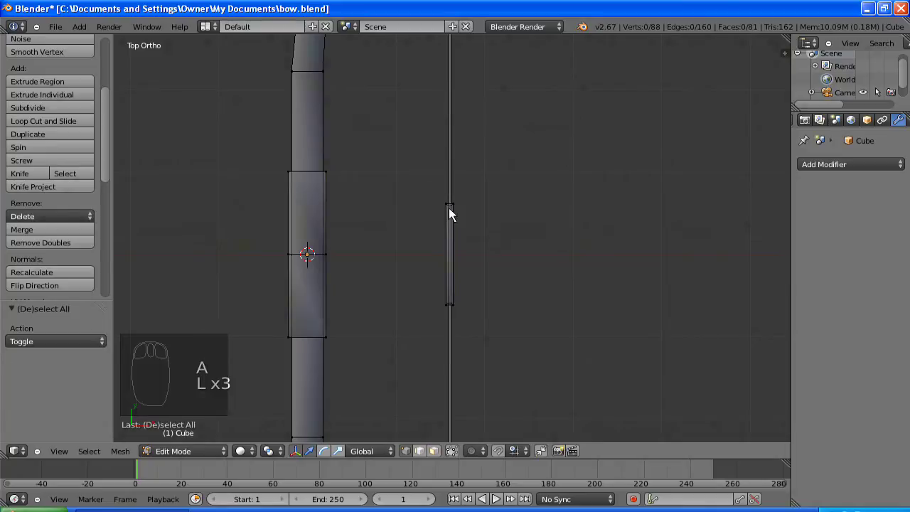
{"action": "key", "text": "l"}
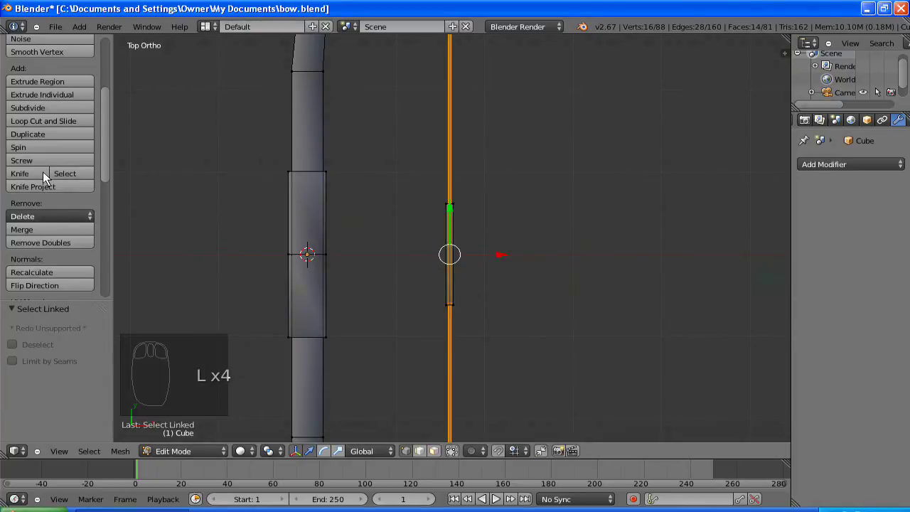
{"action": "left_click_drag", "start_coordinate": [117, 205], "coordinate": [365, 263]}
{"action": "key", "text": "Tab"}
Step: Add a single-bone armature and rotate it 90 degrees to lie horizontally
{"action": "left_click_drag", "start_coordinate": [365, 265], "coordinate": [456, 207]}
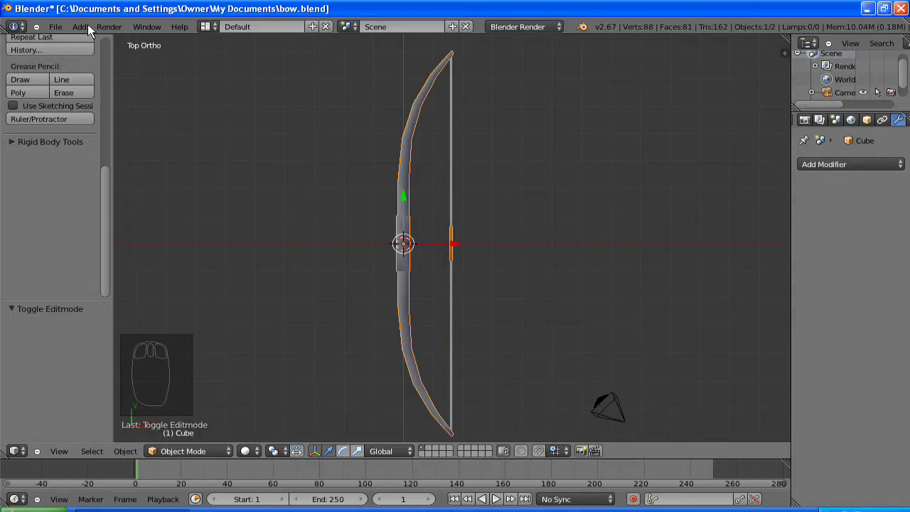
{"action": "left_click_drag", "start_coordinate": [115, 57], "coordinate": [174, 117]}
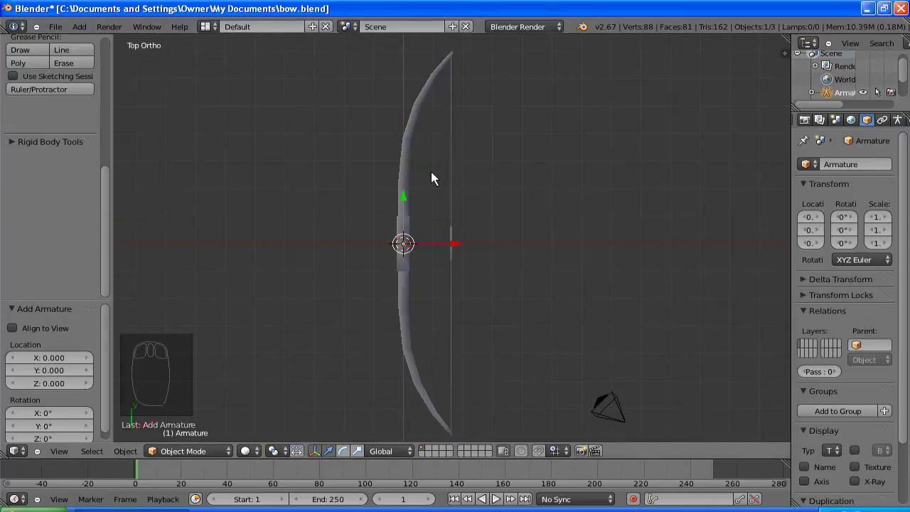
{"action": "key", "text": "r"}
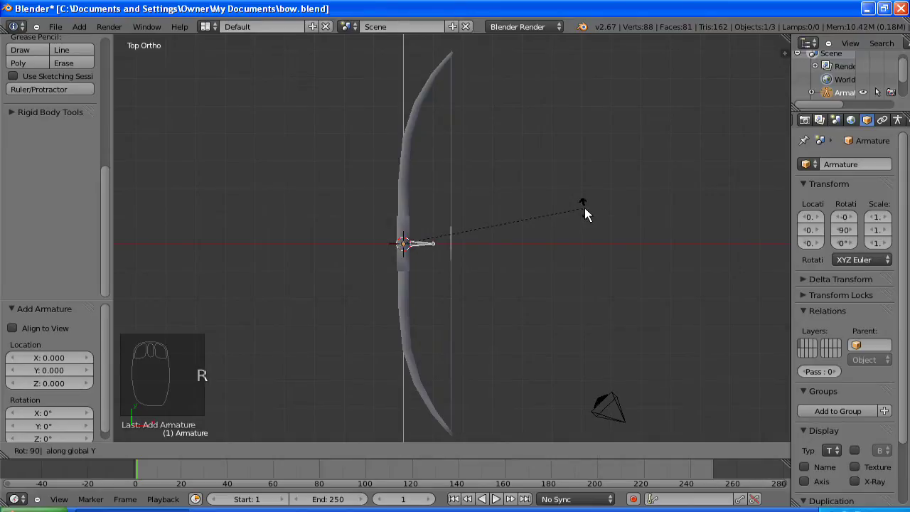
{"action": "left_click_drag", "start_coordinate": [578, 221], "coordinate": [455, 252]}
{"action": "scroll", "scroll_direction": "up", "scroll_amount": 3}
{"action": "key", "text": "Tab"}
Step: In the armature's edit mode, shrink the bone to about three quarters beside the bowstring's middle
{"action": "scroll", "scroll_direction": "up", "scroll_amount": 3}
{"action": "scroll", "scroll_direction": "up", "scroll_amount": 3}
{"action": "middle_click", "coordinate": [391, 261]}
{"action": "left_click_drag", "start_coordinate": [391, 261], "coordinate": [425, 274]}
{"action": "key", "text": "s"}
{"action": "left_click_drag", "start_coordinate": [433, 259], "coordinate": [453, 269]}
{"action": "key", "text": "s"}
{"action": "left_click_drag", "start_coordinate": [438, 252], "coordinate": [558, 260]}
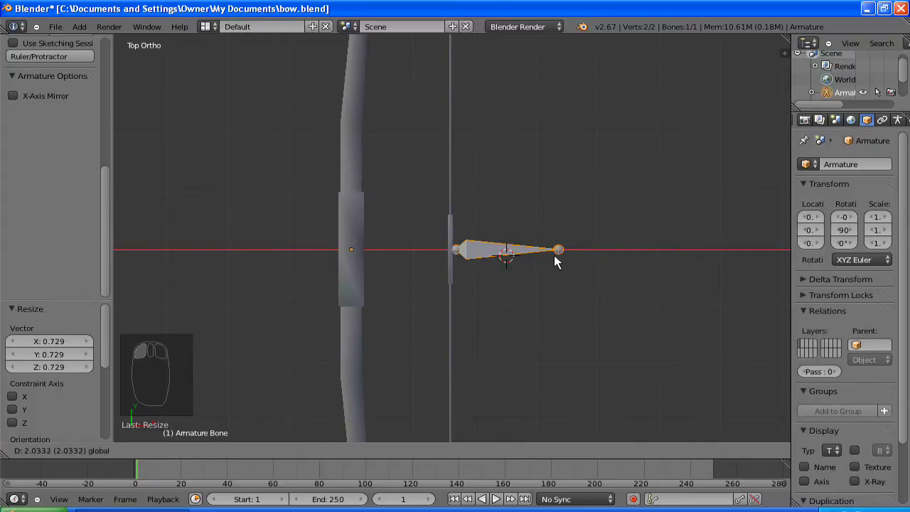
{"action": "left_click_drag", "start_coordinate": [588, 260], "coordinate": [600, 260]}
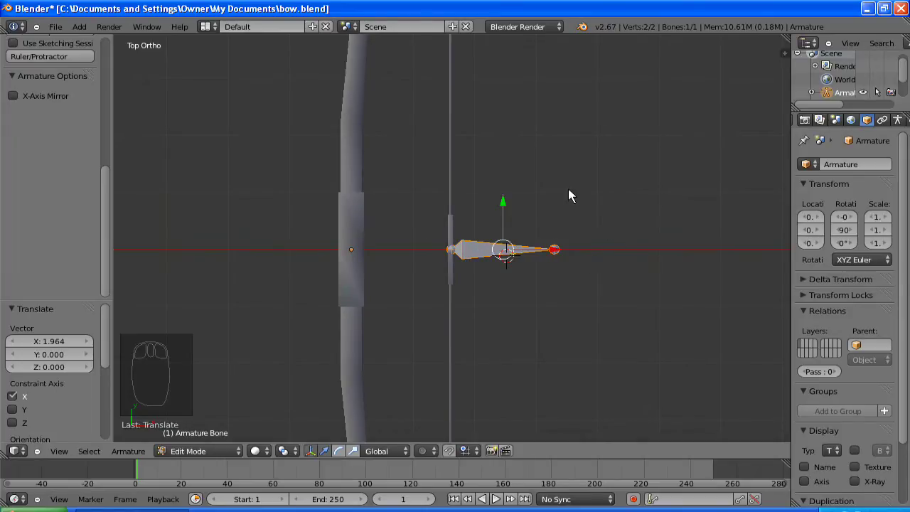
Step: Duplicate the bone and move the copy along X onto the bow's handle
{"action": "key", "text": "shift+d"}
{"action": "left_click_drag", "start_coordinate": [543, 180], "coordinate": [543, 180]}
{"action": "key", "text": "r"}
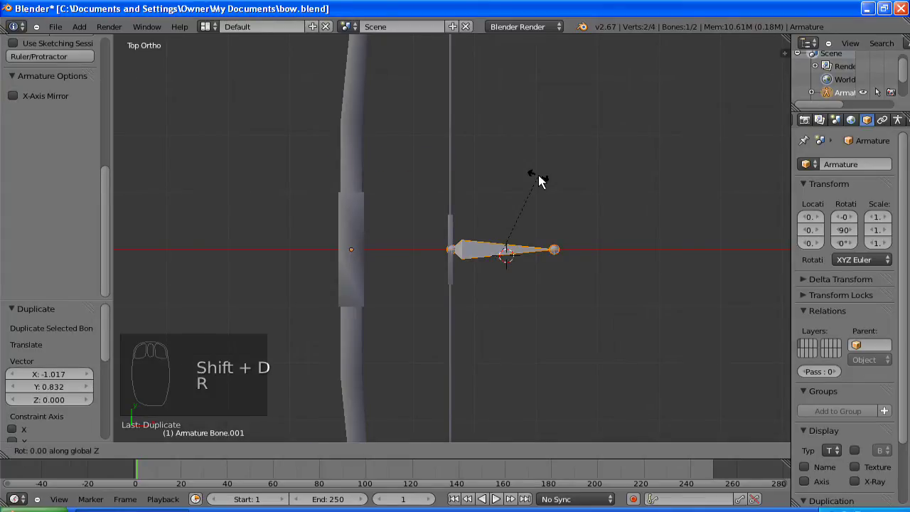
{"action": "left_click_drag", "start_coordinate": [558, 257], "coordinate": [369, 252]}
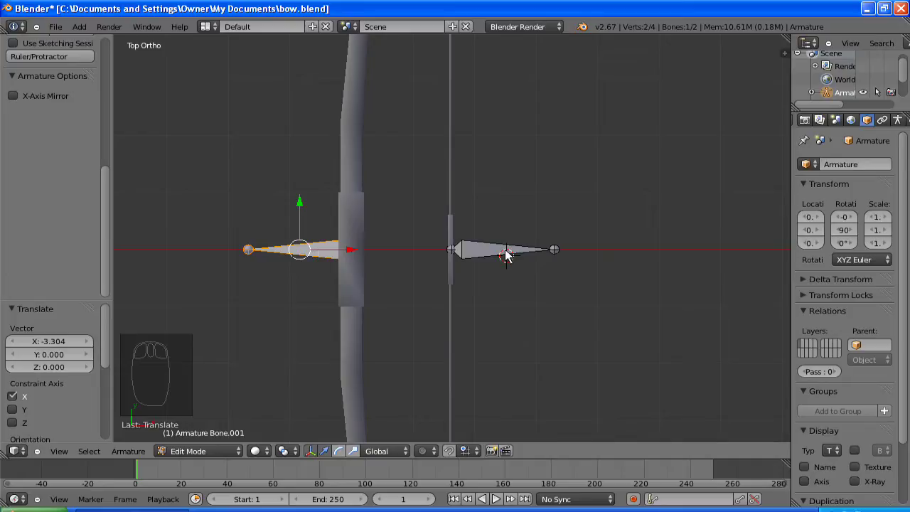
Step: Parent the string bone to the handle bone with Keep Offset and switch to pose mode
{"action": "left_click_drag", "start_coordinate": [490, 251], "coordinate": [319, 259]}
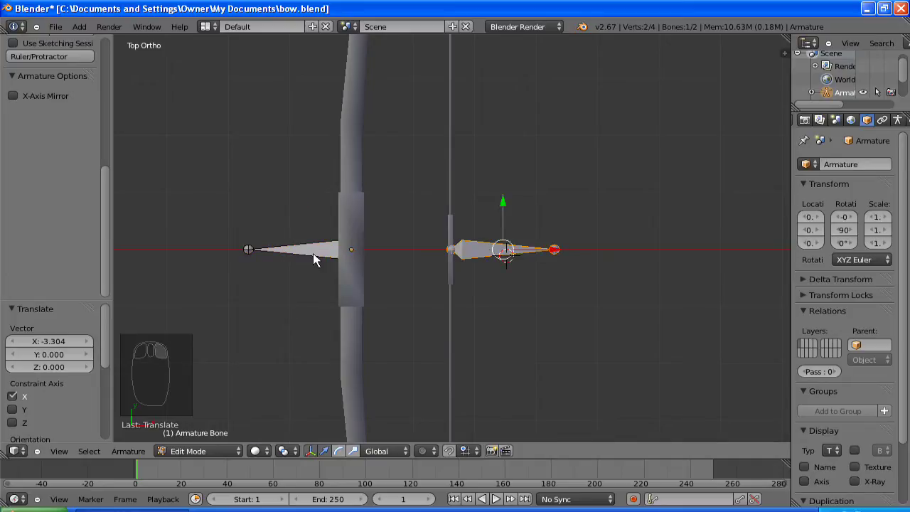
{"action": "left_click_drag", "start_coordinate": [310, 253], "coordinate": [344, 194]}
{"action": "key", "text": "ctrl+p"}
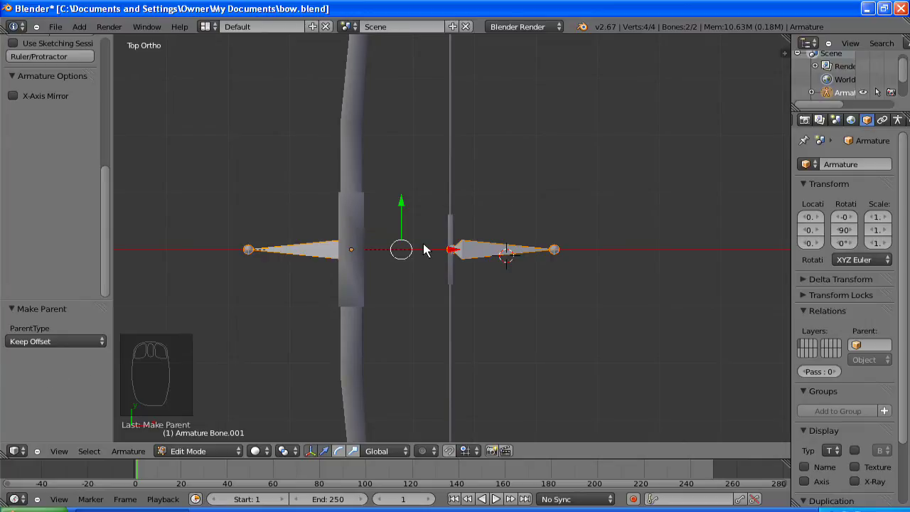
{"action": "left_click_drag", "start_coordinate": [204, 445], "coordinate": [367, 255]}
Step: Test-move the string bone toward the bow tip, cancel it back to rest, and return to object mode
{"action": "left_click_drag", "start_coordinate": [367, 255], "coordinate": [357, 278]}
{"action": "left_click_drag", "start_coordinate": [401, 248], "coordinate": [239, 158]}
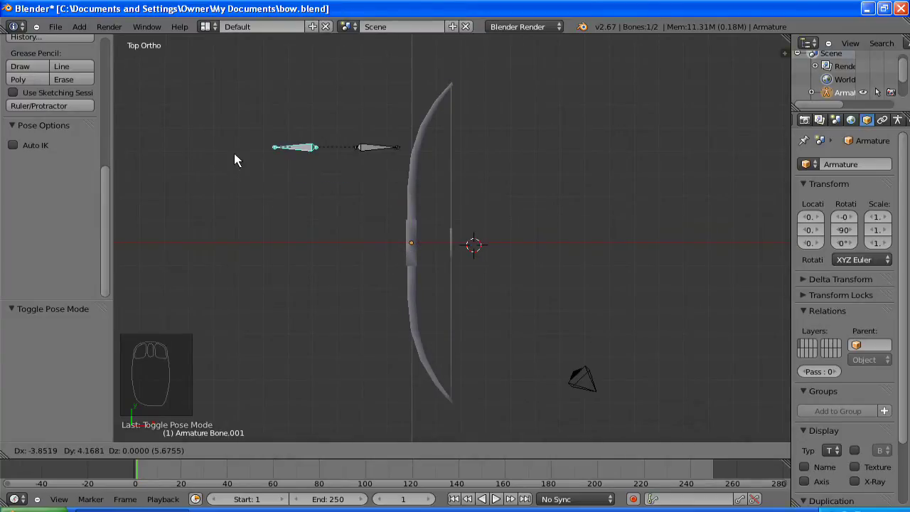
{"action": "left_click_drag", "start_coordinate": [542, 340], "coordinate": [335, 247]}
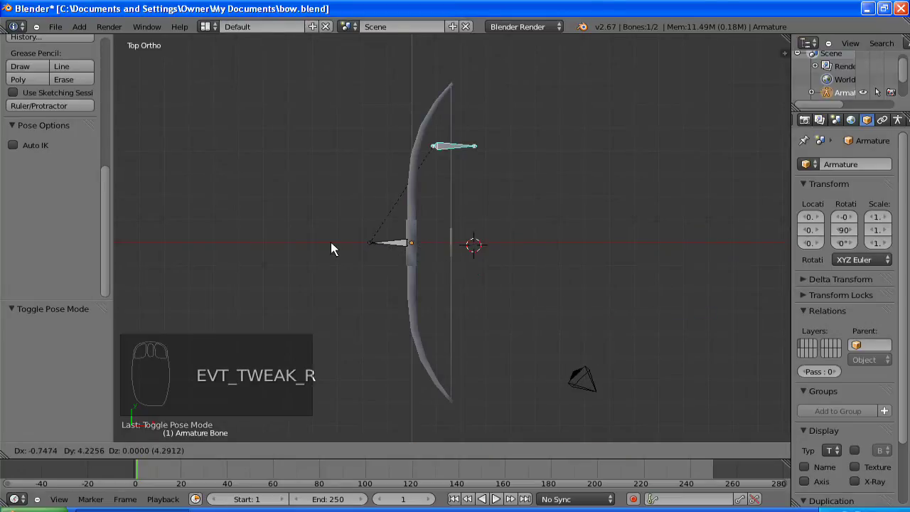
{"action": "left_click_drag", "start_coordinate": [292, 444], "coordinate": [200, 443]}
{"action": "left_click_drag", "start_coordinate": [200, 443], "coordinate": [491, 249]}
{"action": "left_click_drag", "start_coordinate": [425, 171], "coordinate": [487, 234]}
{"action": "left_click_drag", "start_coordinate": [491, 247], "coordinate": [487, 234]}
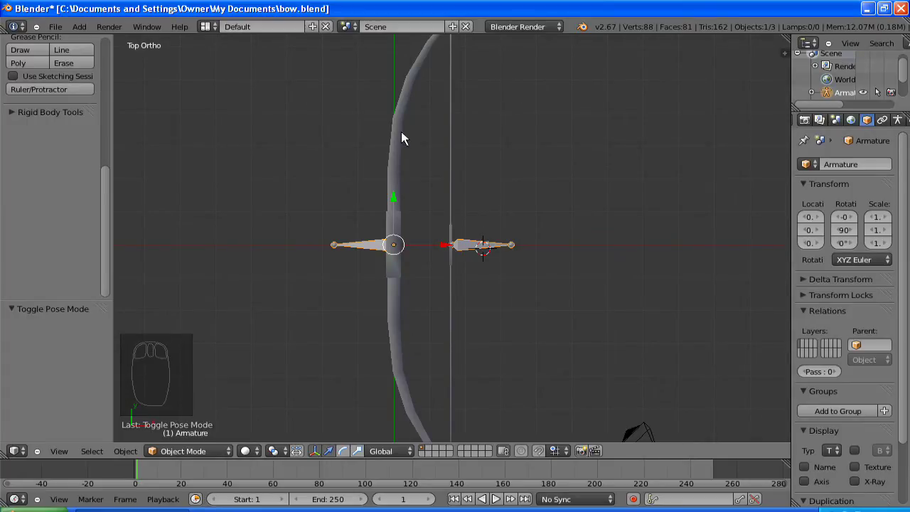
Step: Parent the bow mesh to the armature with automatic weights, then reselect only the armature
{"action": "left_click_drag", "start_coordinate": [394, 93], "coordinate": [492, 241]}
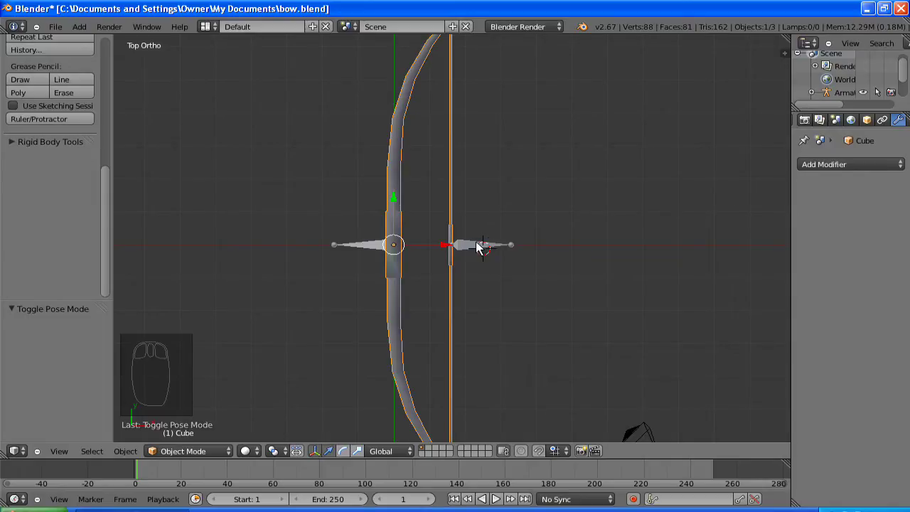
{"action": "left_click_drag", "start_coordinate": [480, 247], "coordinate": [481, 248]}
{"action": "key", "text": "ctrl+p"}
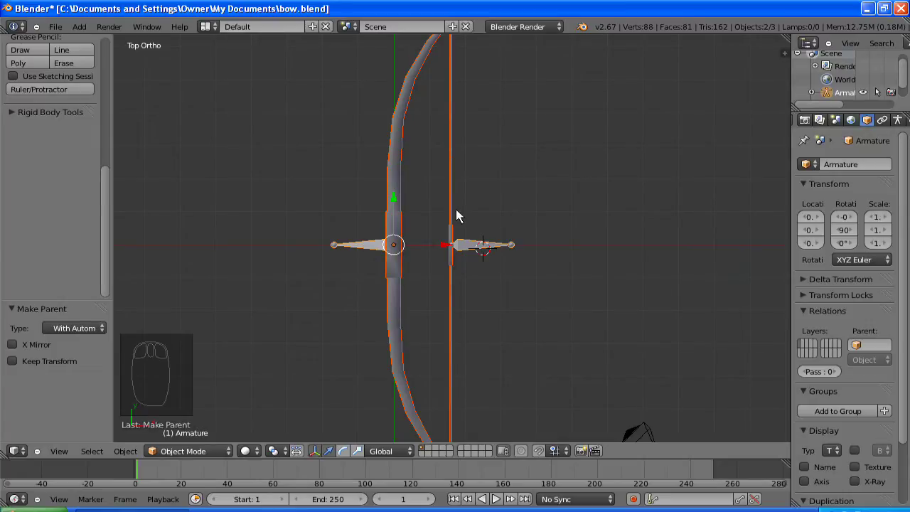
{"action": "left_click_drag", "start_coordinate": [361, 251], "coordinate": [211, 400]}
Step: Pull the string bone in pose mode to check the bowstring bends into a V
{"action": "left_click_drag", "start_coordinate": [212, 400], "coordinate": [505, 251]}
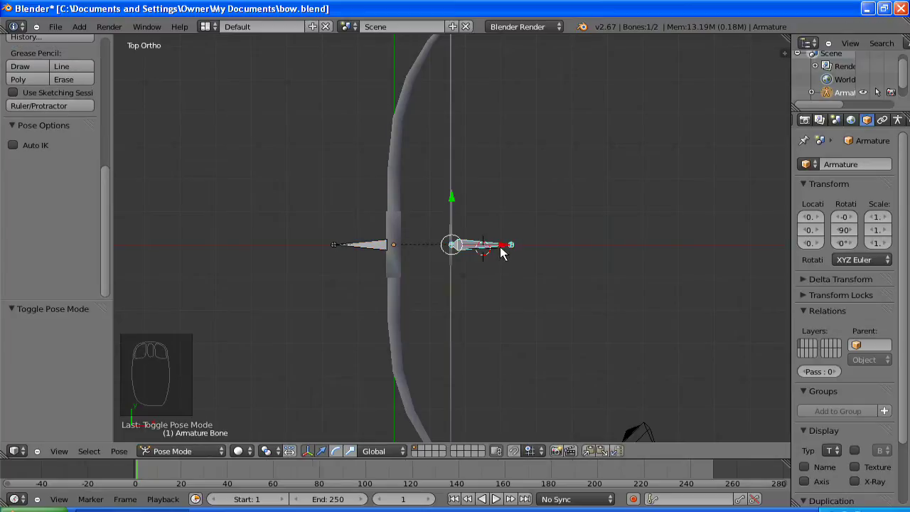
{"action": "left_click_drag", "start_coordinate": [632, 244], "coordinate": [706, 232]}
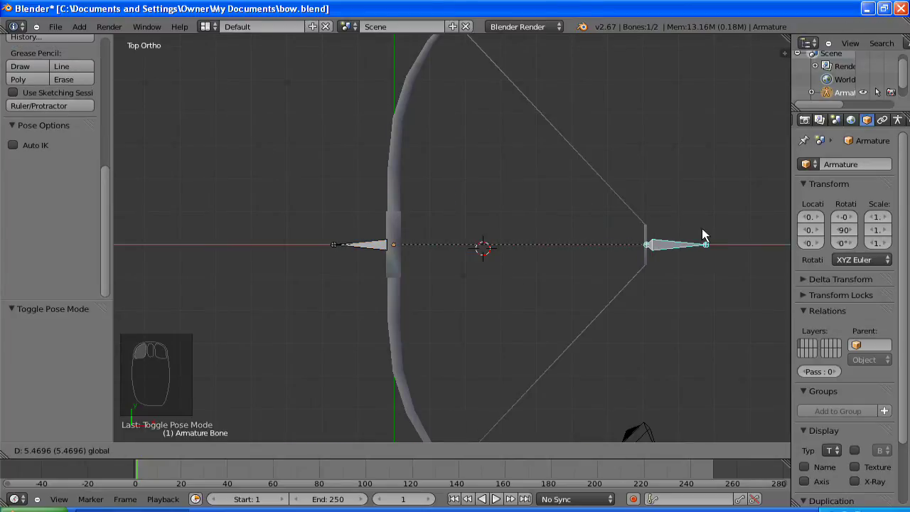
{"action": "scroll", "scroll_direction": "down", "scroll_amount": 3}
{"action": "left_click_drag", "start_coordinate": [522, 260], "coordinate": [535, 265]}
{"action": "scroll", "scroll_direction": "up", "scroll_amount": 3}
Step: Return the string bone to rest on the bow string and select the bow mesh
{"action": "key", "text": "a"}
{"action": "left_click_drag", "start_coordinate": [472, 163], "coordinate": [633, 227]}
{"action": "left_click_drag", "start_coordinate": [632, 227], "coordinate": [743, 202]}
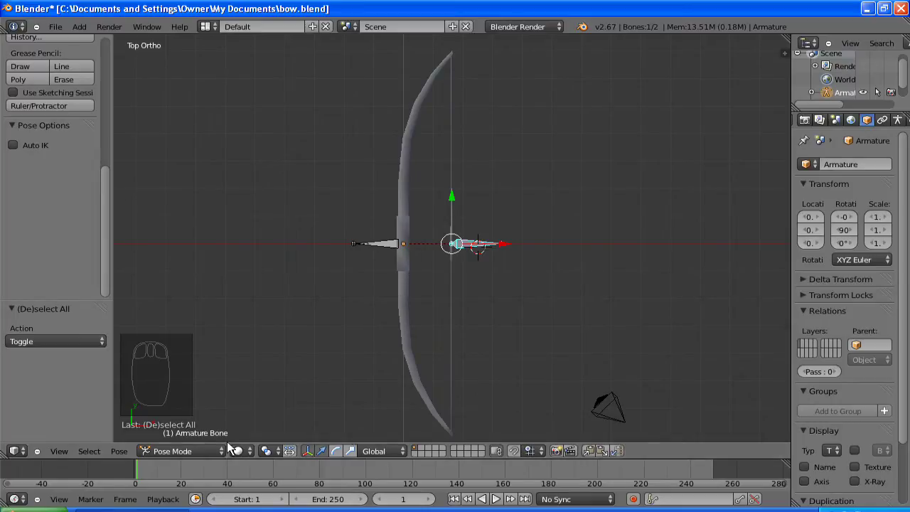
Step: In Weight Paint mode, review both bones' weights and paint the handle bone at full weight over the limb
{"action": "left_click_drag", "start_coordinate": [296, 426], "coordinate": [223, 442]}
{"action": "left_click_drag", "start_coordinate": [223, 442], "coordinate": [486, 266]}
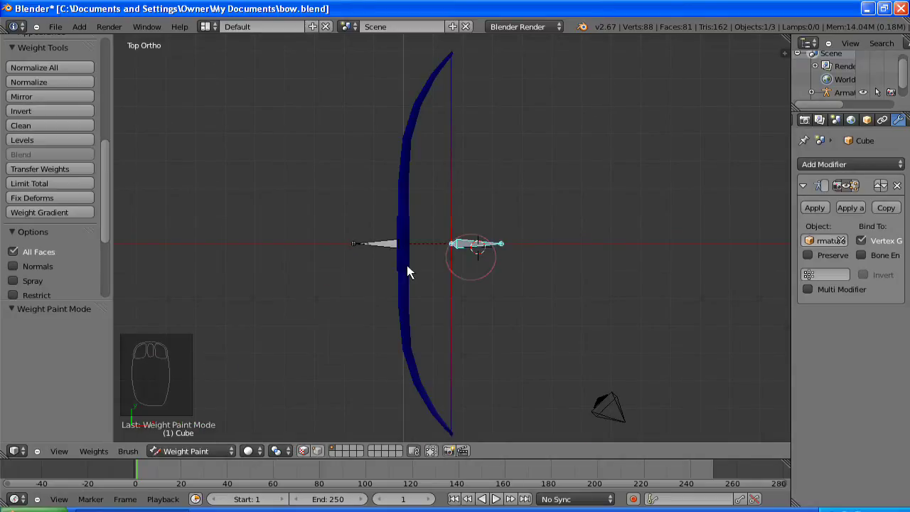
{"action": "left_click_drag", "start_coordinate": [384, 250], "coordinate": [103, 179]}
{"action": "left_click_drag", "start_coordinate": [97, 99], "coordinate": [310, 189]}
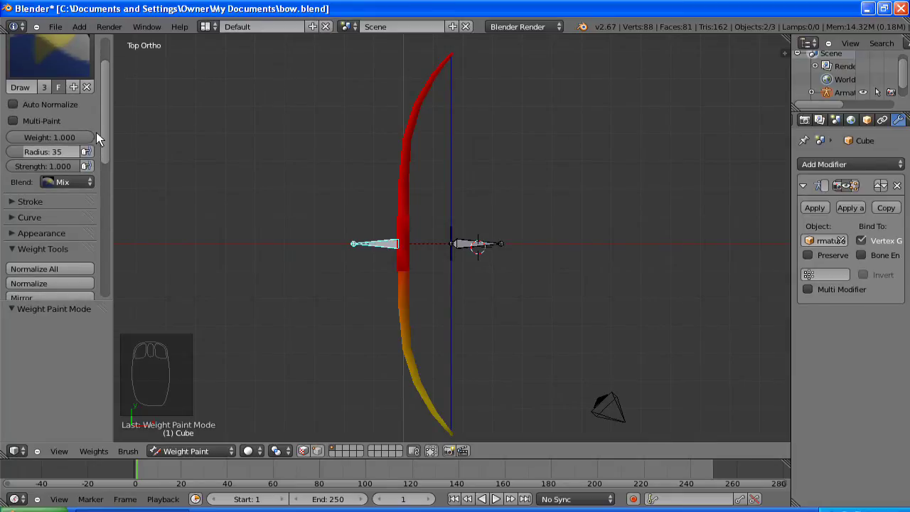
{"action": "left_click_drag", "start_coordinate": [113, 221], "coordinate": [110, 209]}
{"action": "key", "text": "ctrl+z"}
{"action": "key", "text": "ctrl+z"}
{"action": "left_click_drag", "start_coordinate": [110, 179], "coordinate": [80, 191]}
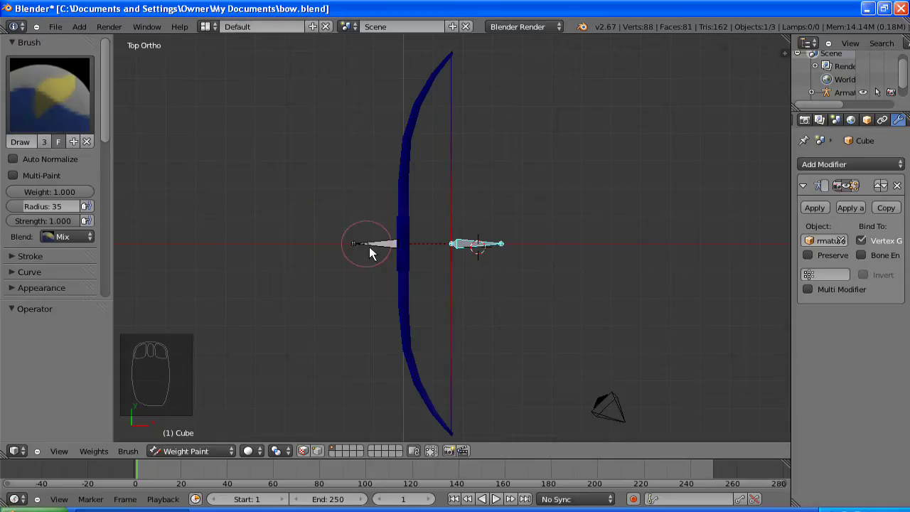
{"action": "left_click_drag", "start_coordinate": [401, 247], "coordinate": [461, 403]}
{"action": "left_click_drag", "start_coordinate": [421, 365], "coordinate": [457, 150]}
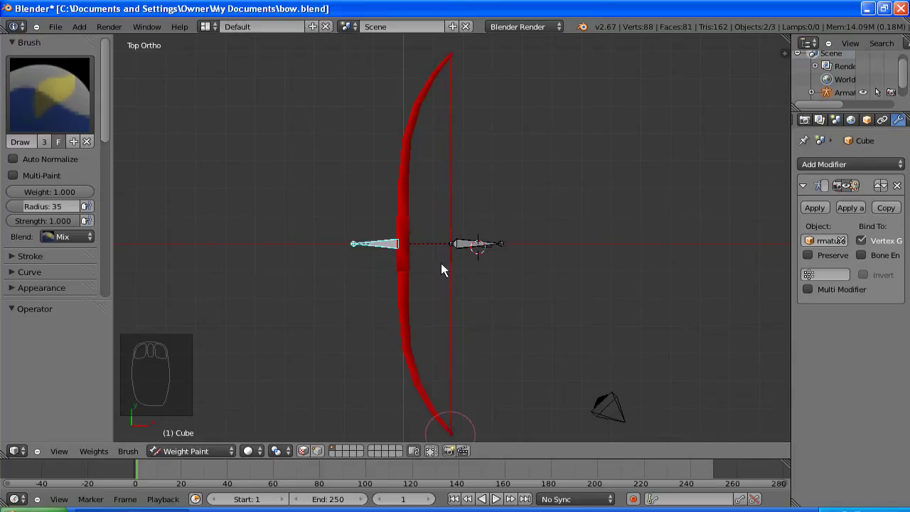
{"action": "left_click_drag", "start_coordinate": [354, 269], "coordinate": [278, 231]}
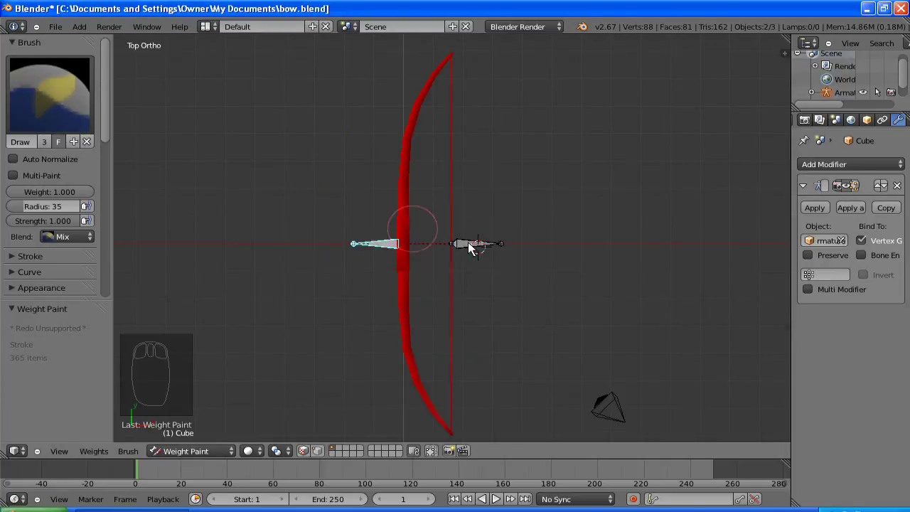
Step: For the string bone, set brush weight 0.2 and paint lightly near the lower limb's end
{"action": "left_click_drag", "start_coordinate": [499, 293], "coordinate": [427, 241]}
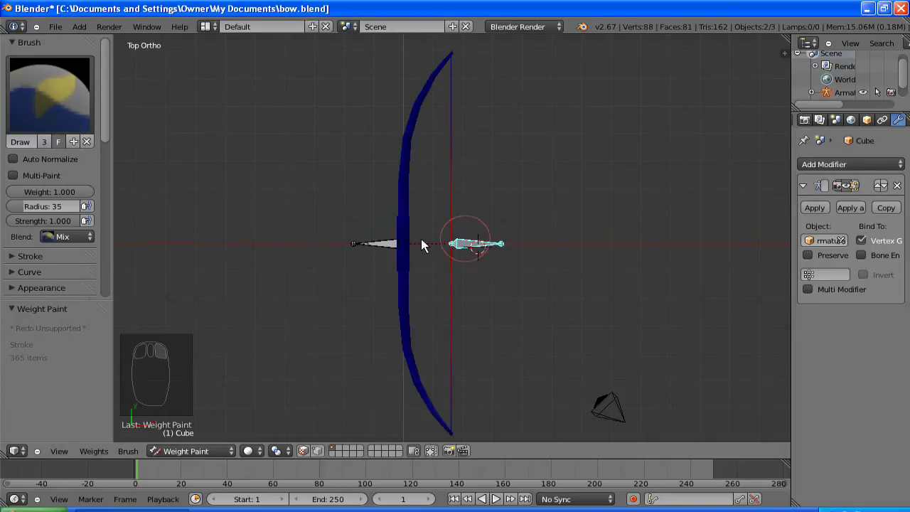
{"action": "left_click_drag", "start_coordinate": [462, 252], "coordinate": [157, 164]}
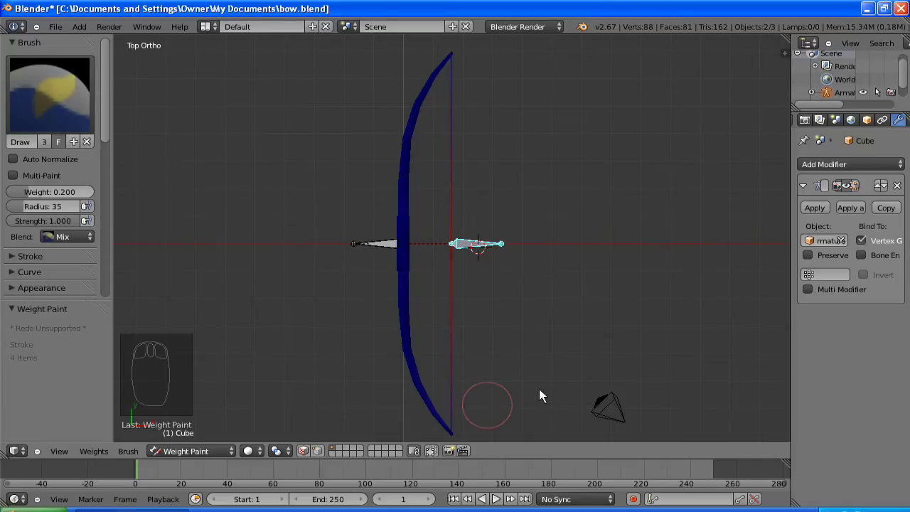
{"action": "left_click_drag", "start_coordinate": [550, 245], "coordinate": [487, 199]}
{"action": "scroll", "scroll_direction": "up", "scroll_amount": 3}
{"action": "left_click_drag", "start_coordinate": [479, 290], "coordinate": [430, 271]}
{"action": "left_click_drag", "start_coordinate": [419, 258], "coordinate": [431, 261]}
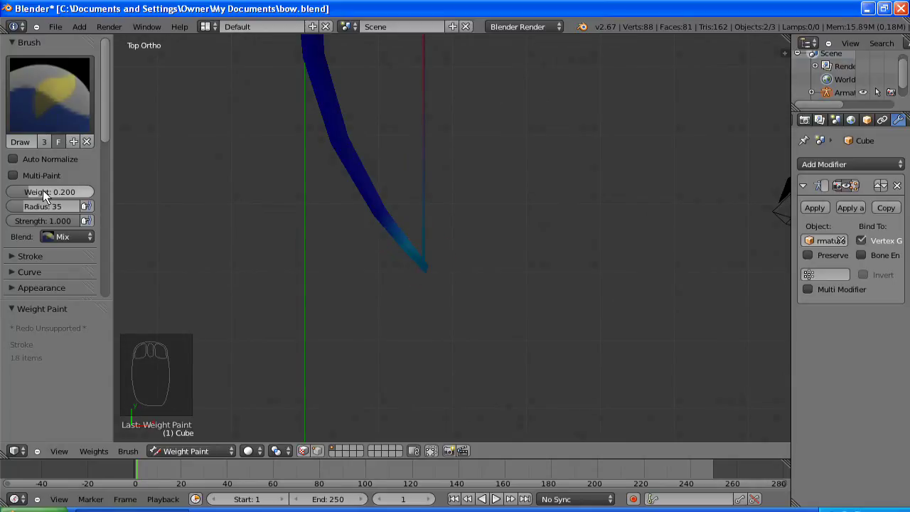
Step: Paint decreasing weights of 0.16, 0.12 and 0.08 moving up the lower limb
{"action": "left_click_drag", "start_coordinate": [51, 196], "coordinate": [50, 196]}
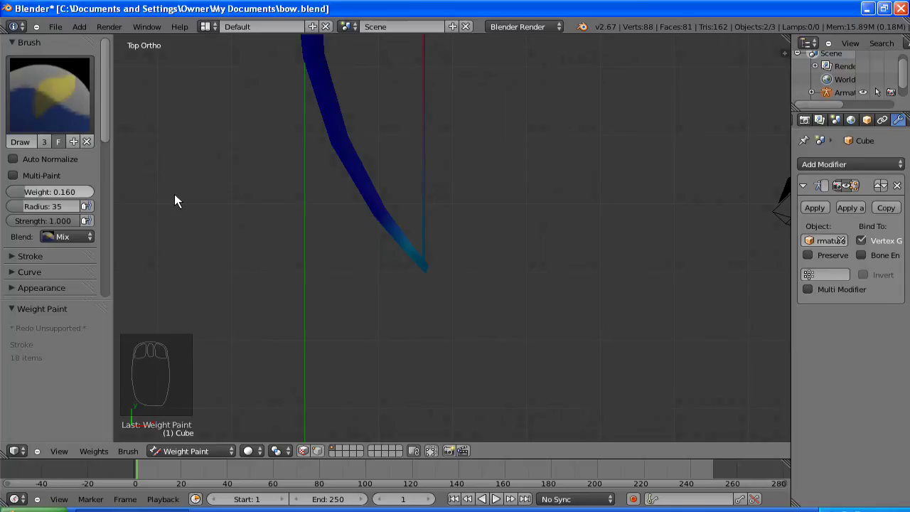
{"action": "left_click_drag", "start_coordinate": [388, 216], "coordinate": [51, 197]}
{"action": "left_click_drag", "start_coordinate": [58, 196], "coordinate": [59, 196]}
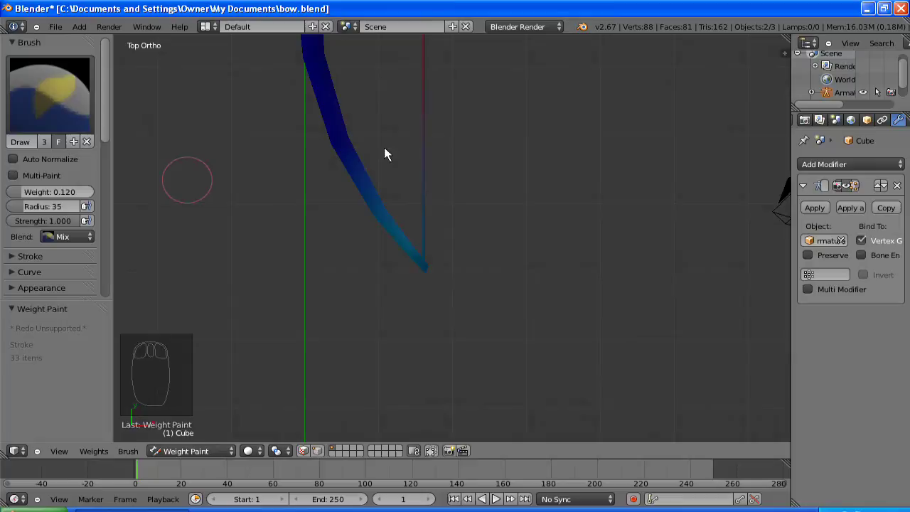
{"action": "left_click_drag", "start_coordinate": [354, 145], "coordinate": [346, 150]}
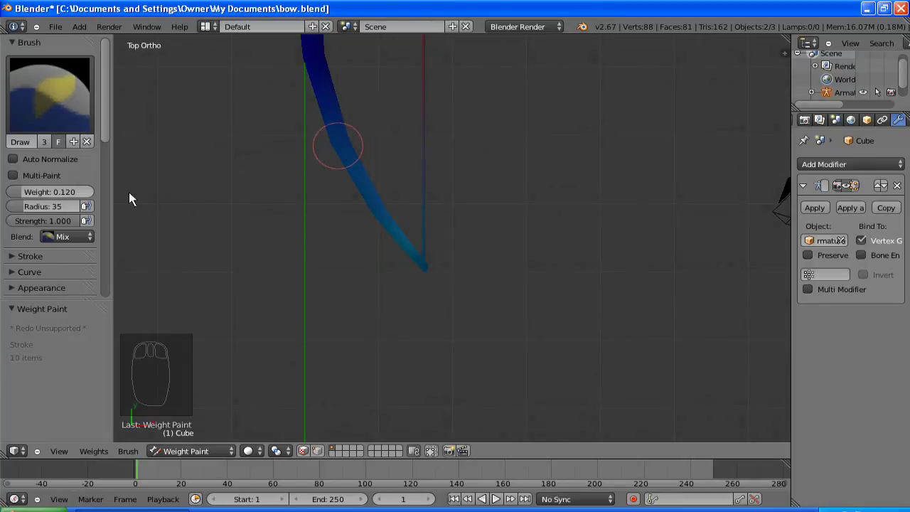
{"action": "left_click_drag", "start_coordinate": [43, 196], "coordinate": [43, 197]}
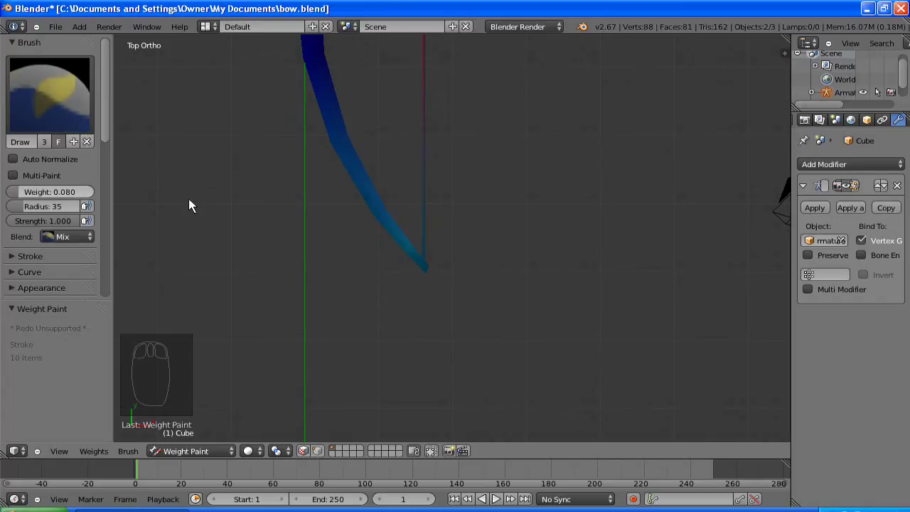
{"action": "left_click_drag", "start_coordinate": [236, 268], "coordinate": [393, 196]}
{"action": "left_click_drag", "start_coordinate": [392, 195], "coordinate": [41, 193]}
Step: Paint the faintest weights, down to 0.01, on the limb near the grip
{"action": "left_click_drag", "start_coordinate": [46, 193], "coordinate": [48, 194]}
{"action": "left_click_drag", "start_coordinate": [393, 278], "coordinate": [394, 223]}
{"action": "left_click_drag", "start_coordinate": [394, 223], "coordinate": [366, 299]}
{"action": "left_click_drag", "start_coordinate": [366, 299], "coordinate": [63, 208]}
{"action": "left_click_drag", "start_coordinate": [62, 208], "coordinate": [67, 207]}
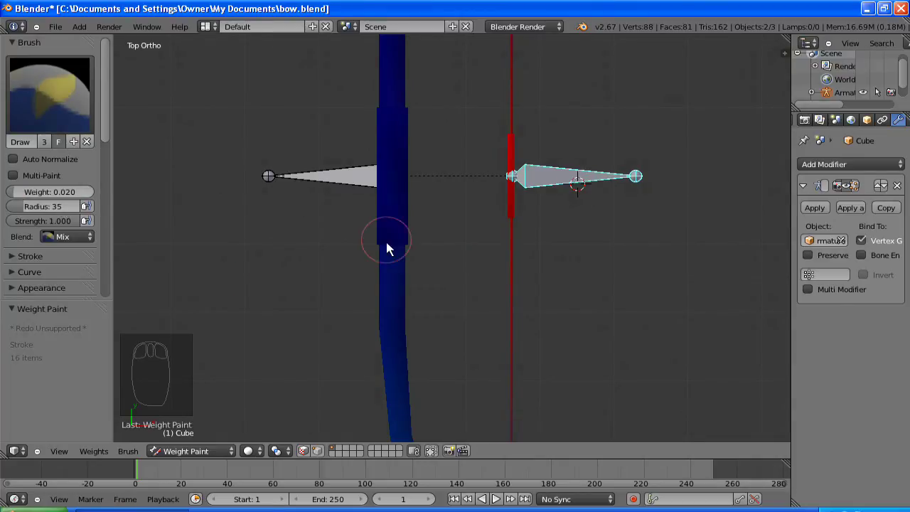
{"action": "left_click_drag", "start_coordinate": [420, 247], "coordinate": [114, 172]}
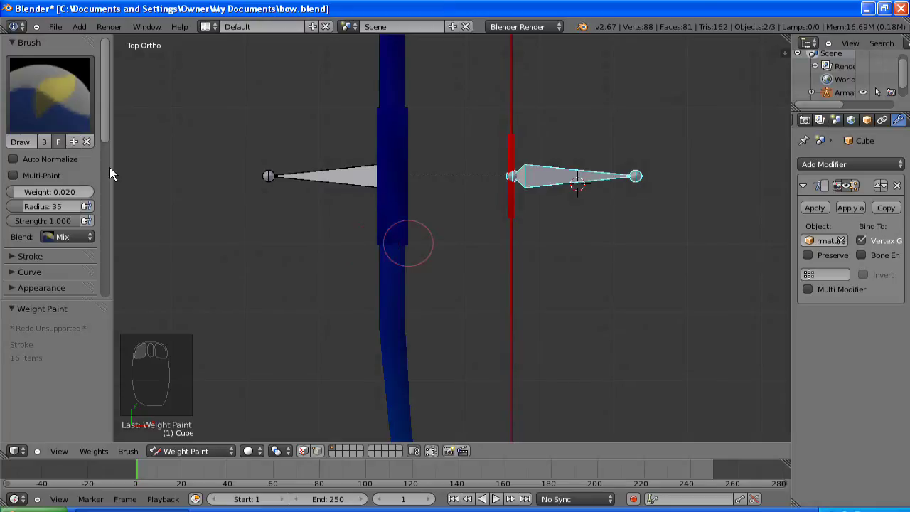
{"action": "left_click_drag", "start_coordinate": [49, 194], "coordinate": [48, 194]}
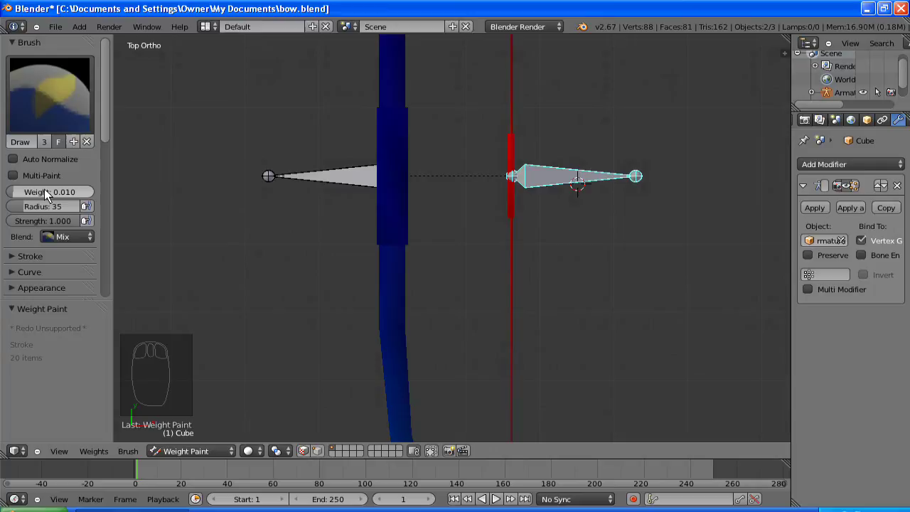
{"action": "left_click_drag", "start_coordinate": [413, 179], "coordinate": [354, 141]}
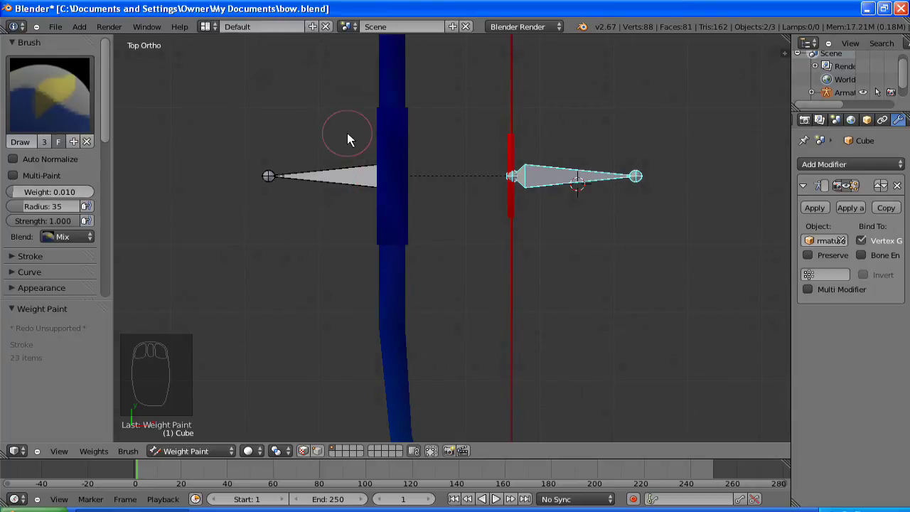
Step: On the upper limb, paint rising weights of 0.04, 0.12 and 0.16 toward the tip
{"action": "left_click_drag", "start_coordinate": [356, 232], "coordinate": [62, 193]}
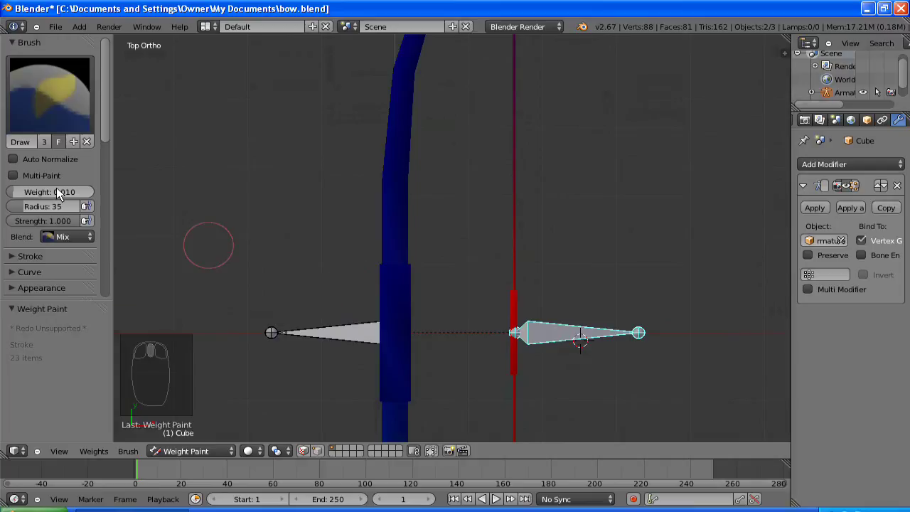
{"action": "left_click_drag", "start_coordinate": [52, 189], "coordinate": [52, 189]}
{"action": "left_click_drag", "start_coordinate": [406, 269], "coordinate": [53, 198]}
{"action": "left_click_drag", "start_coordinate": [55, 196], "coordinate": [56, 195]}
{"action": "left_click_drag", "start_coordinate": [56, 196], "coordinate": [55, 196]}
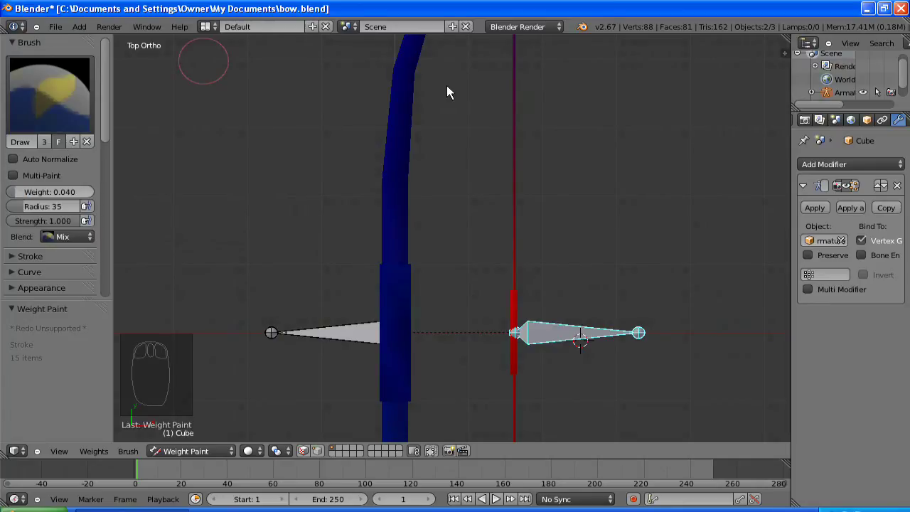
{"action": "left_click_drag", "start_coordinate": [407, 185], "coordinate": [434, 198]}
{"action": "left_click_drag", "start_coordinate": [434, 198], "coordinate": [409, 411]}
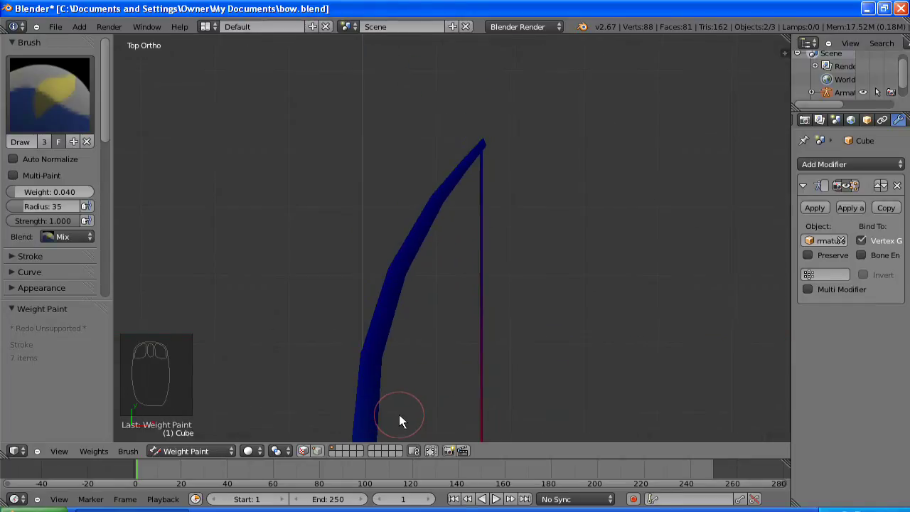
{"action": "left_click_drag", "start_coordinate": [59, 196], "coordinate": [52, 198]}
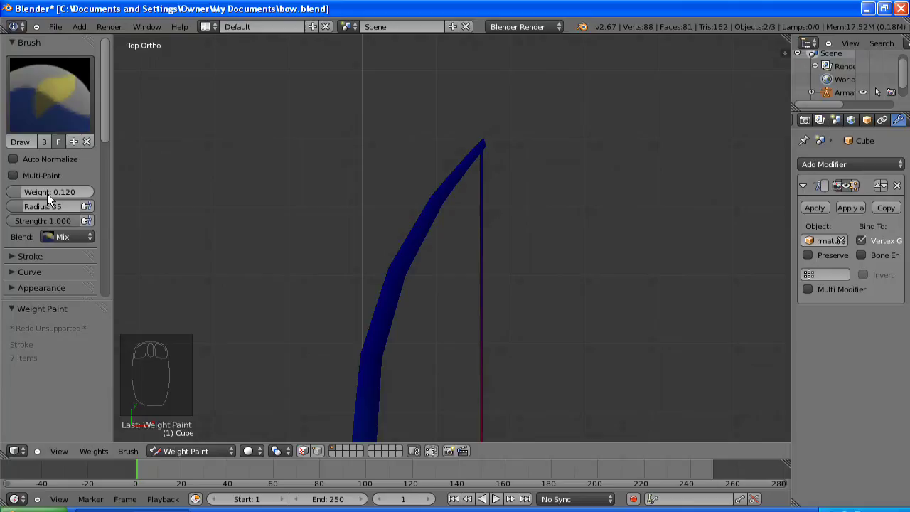
{"action": "left_click_drag", "start_coordinate": [375, 356], "coordinate": [59, 204]}
{"action": "left_click_drag", "start_coordinate": [58, 190], "coordinate": [58, 190]}
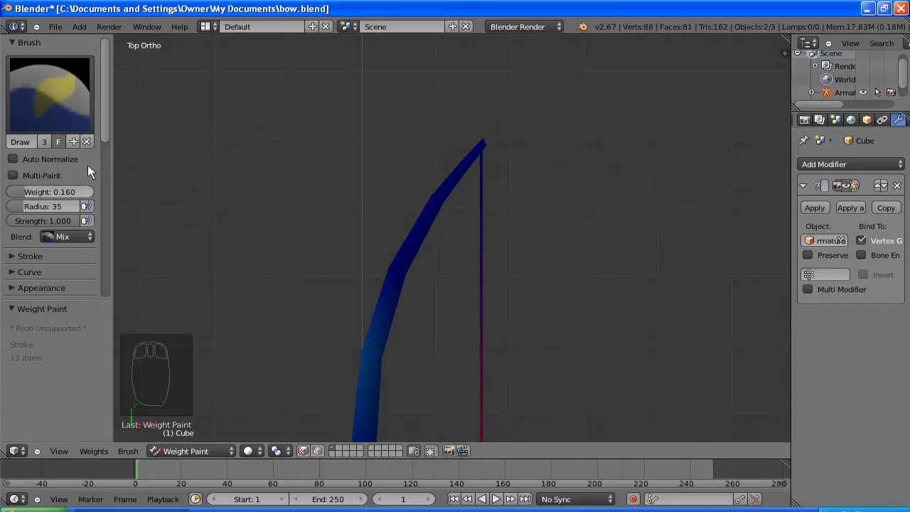
{"action": "left_click_drag", "start_coordinate": [409, 278], "coordinate": [390, 276]}
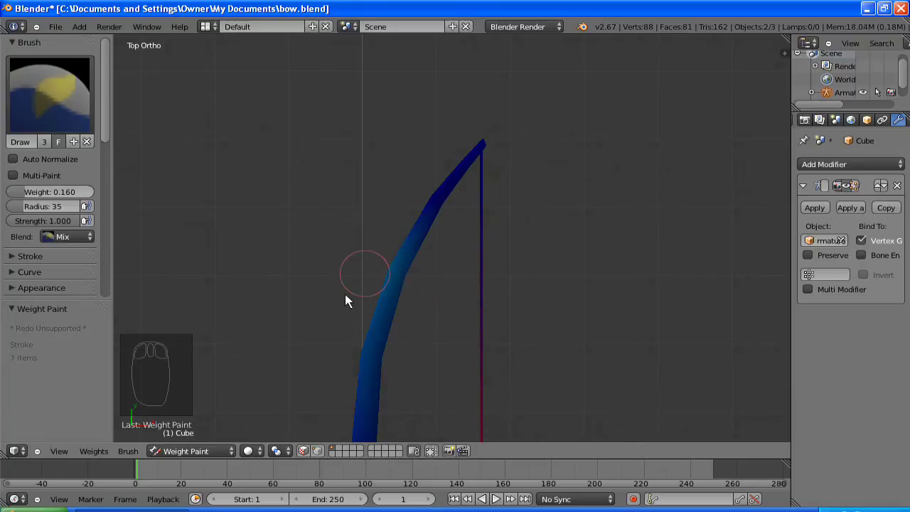
Step: Paint graded weights around 0.07 to 0.12 along the middle of the upper limb
{"action": "left_click_drag", "start_coordinate": [343, 178], "coordinate": [48, 197]}
{"action": "left_click_drag", "start_coordinate": [48, 196], "coordinate": [48, 196]}
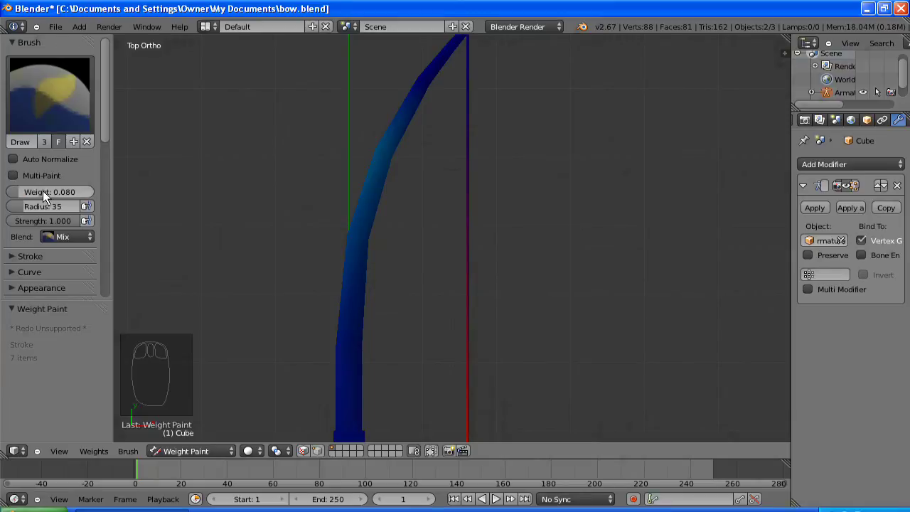
{"action": "left_click_drag", "start_coordinate": [376, 250], "coordinate": [54, 196]}
{"action": "left_click_drag", "start_coordinate": [58, 179], "coordinate": [73, 223]}
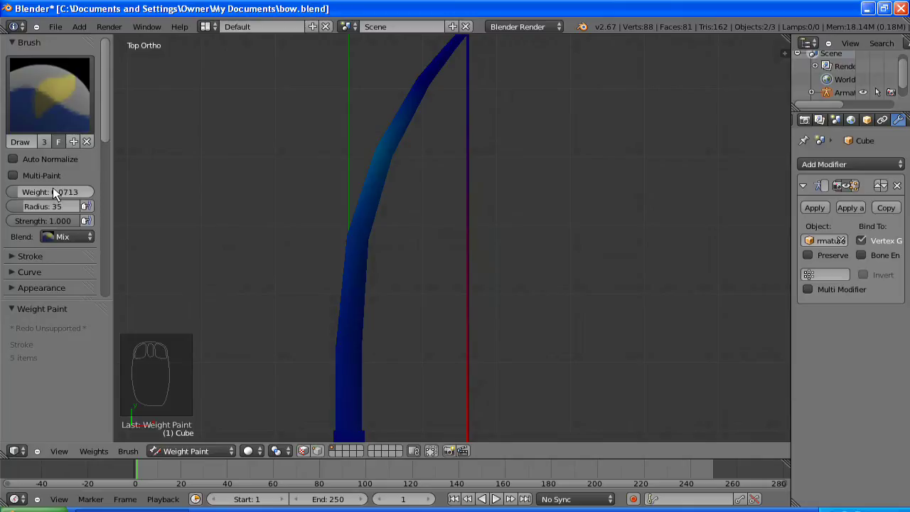
{"action": "left_click_drag", "start_coordinate": [57, 195], "coordinate": [58, 195]}
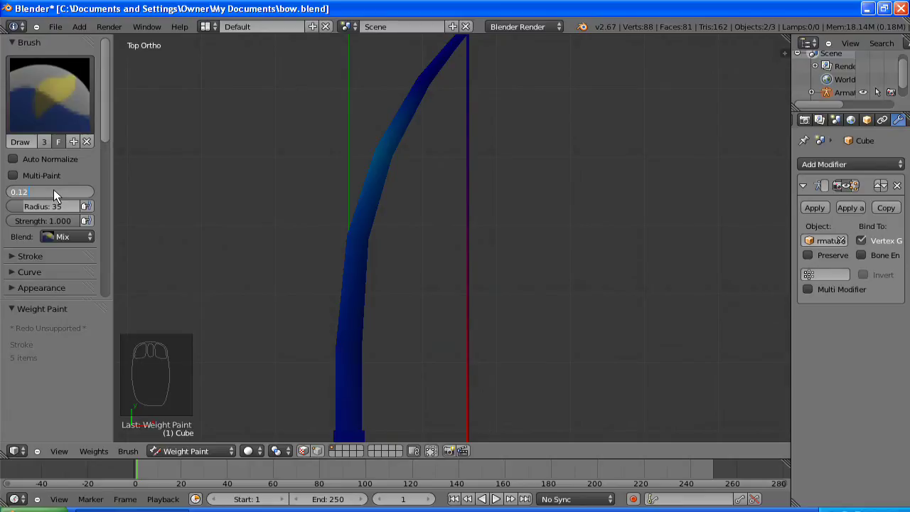
{"action": "left_click_drag", "start_coordinate": [384, 153], "coordinate": [358, 251]}
{"action": "left_click_drag", "start_coordinate": [352, 282], "coordinate": [380, 238]}
Step: Raise the brush weight to 0.2 and paint it at the upper limb tip
{"action": "left_click_drag", "start_coordinate": [386, 251], "coordinate": [366, 251]}
{"action": "left_click_drag", "start_coordinate": [371, 206], "coordinate": [51, 194]}
{"action": "left_click_drag", "start_coordinate": [51, 194], "coordinate": [57, 196]}
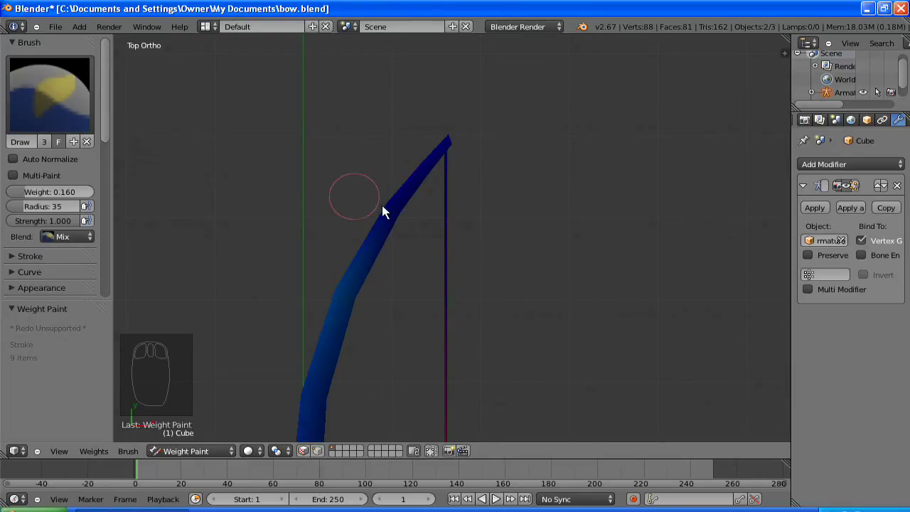
{"action": "left_click_drag", "start_coordinate": [401, 217], "coordinate": [45, 197]}
{"action": "left_click_drag", "start_coordinate": [50, 196], "coordinate": [64, 198]}
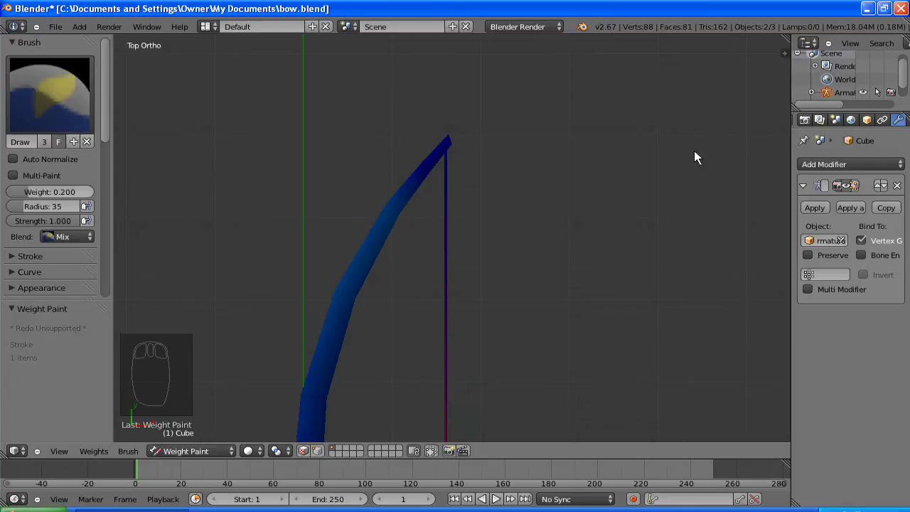
{"action": "left_click_drag", "start_coordinate": [443, 171], "coordinate": [456, 143]}
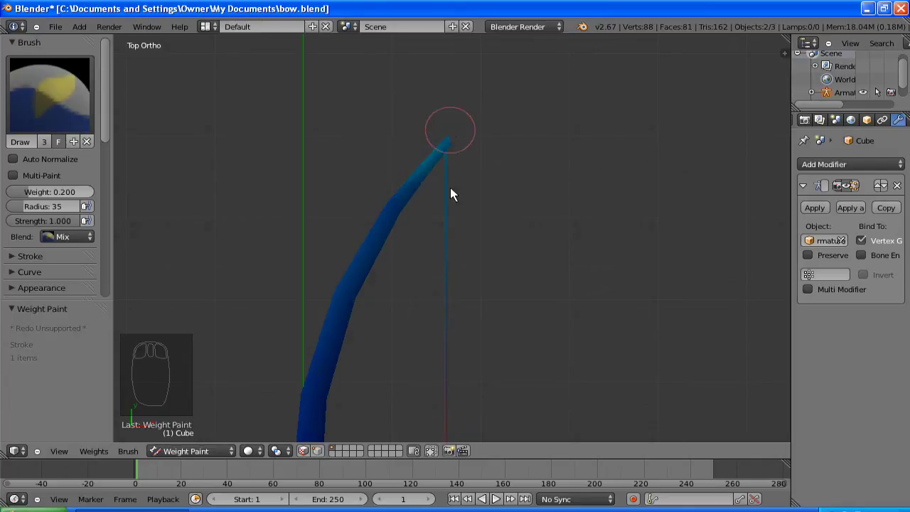
Step: Frame the whole bow and grab the string bone (G) to check how the limbs currently bend
{"action": "scroll", "scroll_direction": "down", "scroll_amount": 3}
{"action": "left_click_drag", "start_coordinate": [398, 193], "coordinate": [437, 227]}
{"action": "scroll", "scroll_direction": "up", "scroll_amount": 3}
{"action": "scroll", "scroll_direction": "up", "scroll_amount": 3}
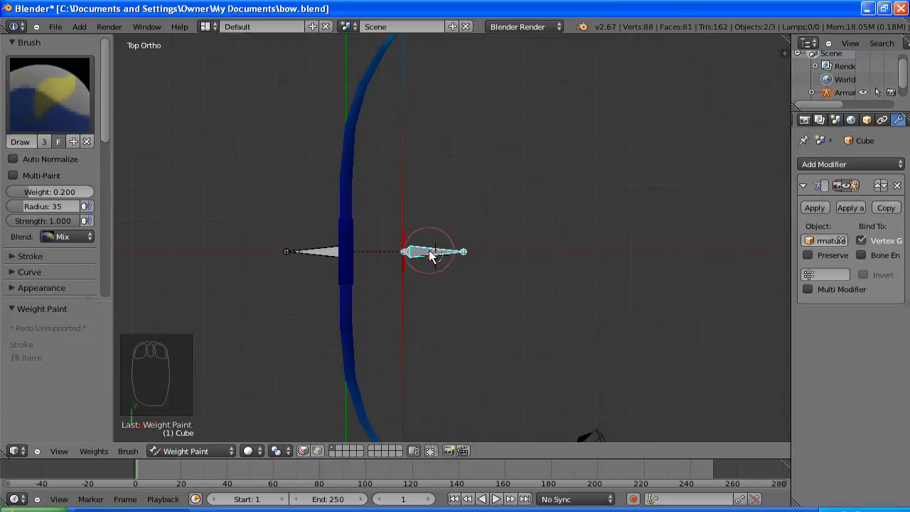
{"action": "scroll", "scroll_direction": "down", "scroll_amount": 3}
{"action": "key", "text": "g"}
{"action": "scroll", "scroll_direction": "down", "scroll_amount": 3}
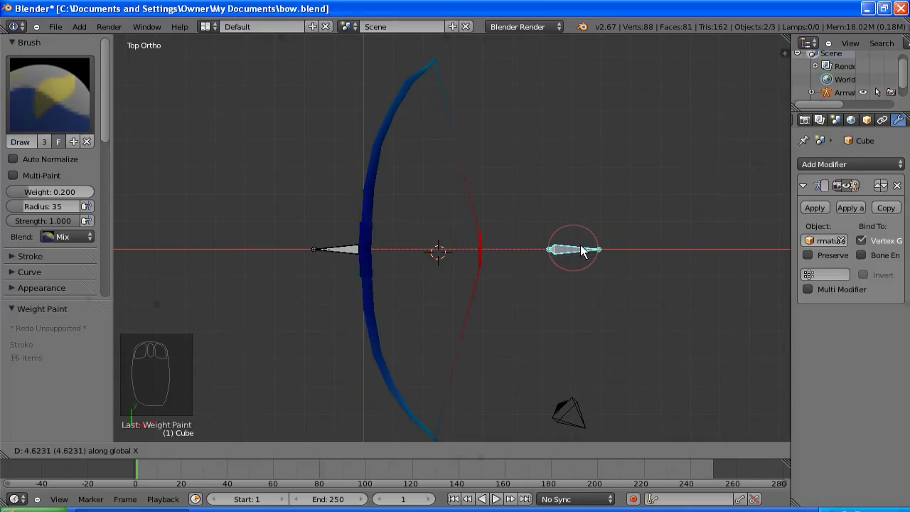
{"action": "left_click_drag", "start_coordinate": [386, 68], "coordinate": [420, 83]}
{"action": "scroll", "scroll_direction": "up", "scroll_amount": 3}
{"action": "scroll", "scroll_direction": "up", "scroll_amount": 3}
{"action": "left_click_drag", "start_coordinate": [451, 308], "coordinate": [433, 215]}
{"action": "scroll", "scroll_direction": "up", "scroll_amount": 3}
Step: Paint weight onto the bow limbs so they follow the string bone
{"action": "left_click_drag", "start_coordinate": [400, 234], "coordinate": [414, 172]}
{"action": "left_click_drag", "start_coordinate": [407, 184], "coordinate": [54, 195]}
{"action": "left_click_drag", "start_coordinate": [57, 196], "coordinate": [65, 198]}
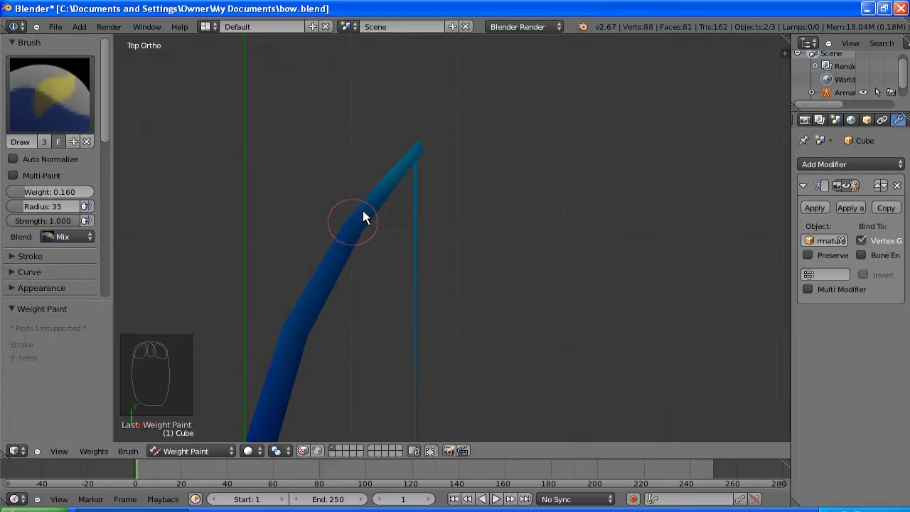
{"action": "left_click_drag", "start_coordinate": [360, 240], "coordinate": [370, 297]}
{"action": "scroll", "scroll_direction": "down", "scroll_amount": 3}
{"action": "scroll", "scroll_direction": "down", "scroll_amount": 3}
{"action": "left_click_drag", "start_coordinate": [354, 200], "coordinate": [326, 126]}
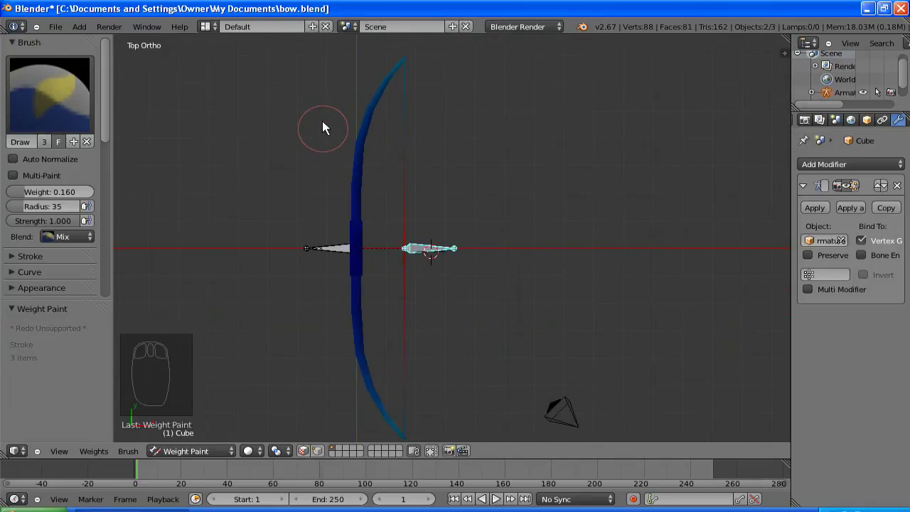
Step: Test-pull the string bone twice to confirm the limbs flex, then return to Object Mode
{"action": "key", "text": "g"}
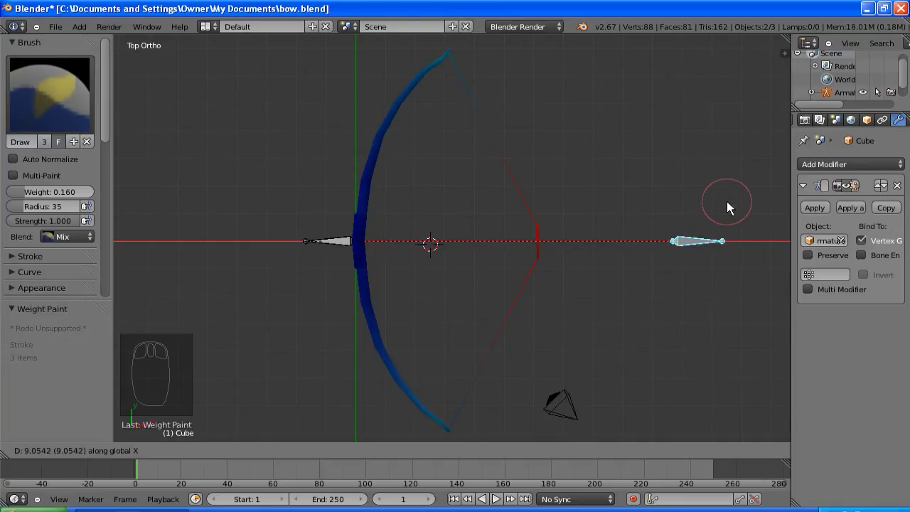
{"action": "left_click_drag", "start_coordinate": [732, 204], "coordinate": [385, 265]}
{"action": "key", "text": "g"}
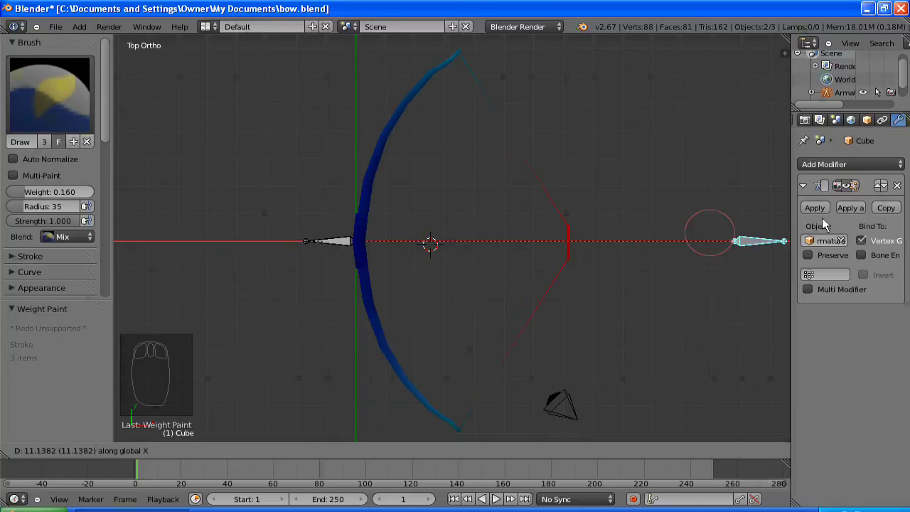
{"action": "left_click_drag", "start_coordinate": [386, 224], "coordinate": [257, 164]}
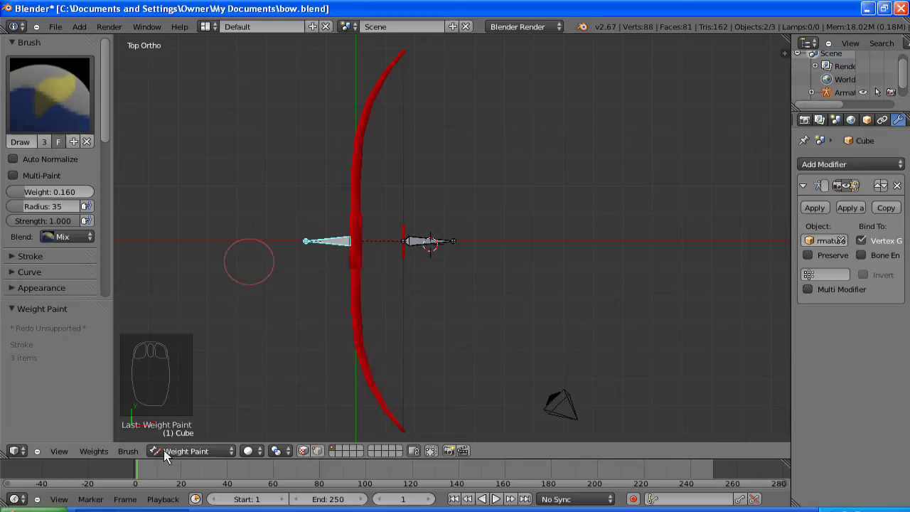
{"action": "left_click_drag", "start_coordinate": [170, 451], "coordinate": [432, 274]}
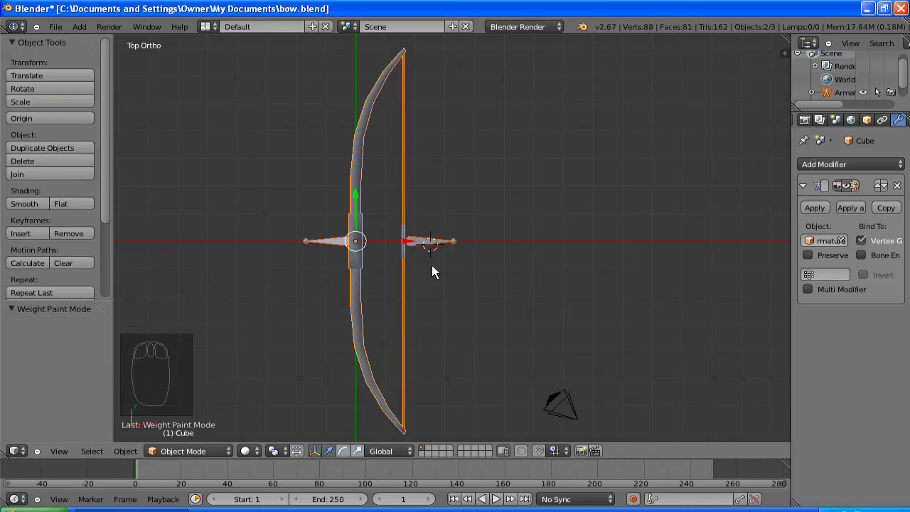
Step: Select the string bone in Pose Mode, key its Location at frame 1, and set the frame to 30
{"action": "key", "text": "a"}
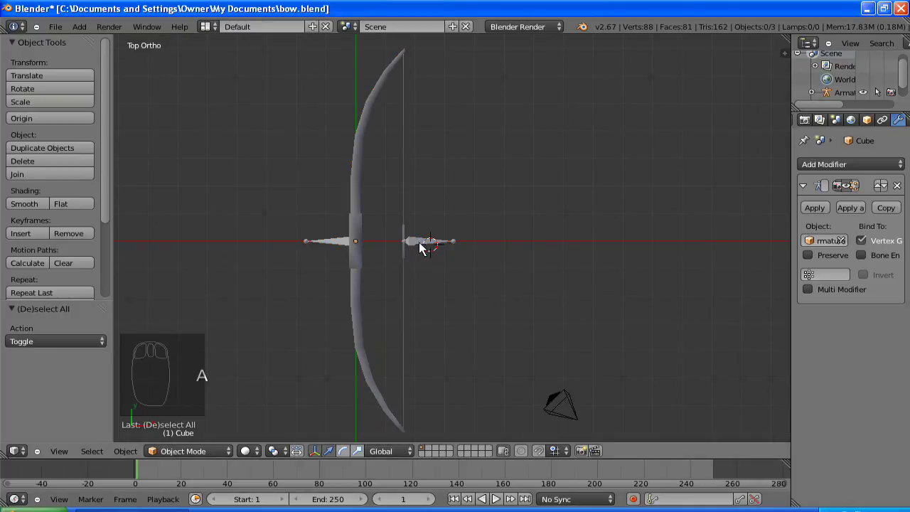
{"action": "left_click_drag", "start_coordinate": [295, 372], "coordinate": [206, 453]}
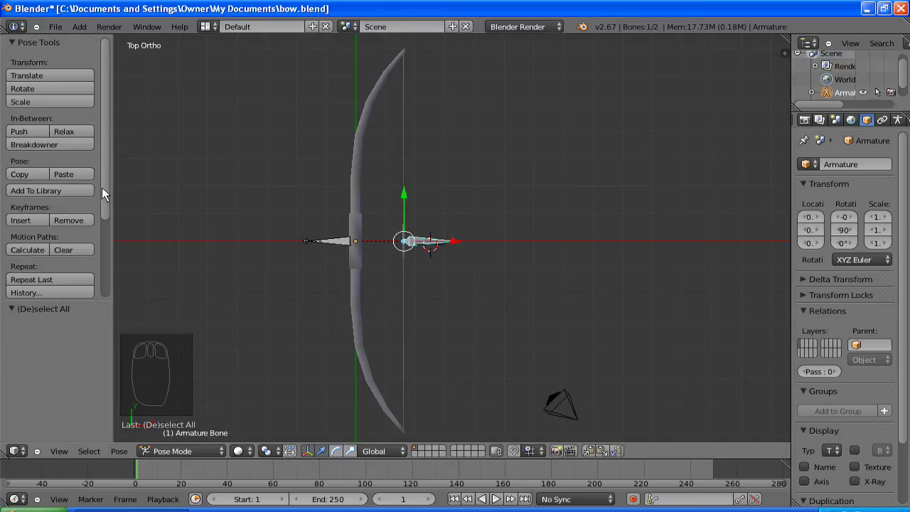
{"action": "left_click_drag", "start_coordinate": [35, 224], "coordinate": [71, 254]}
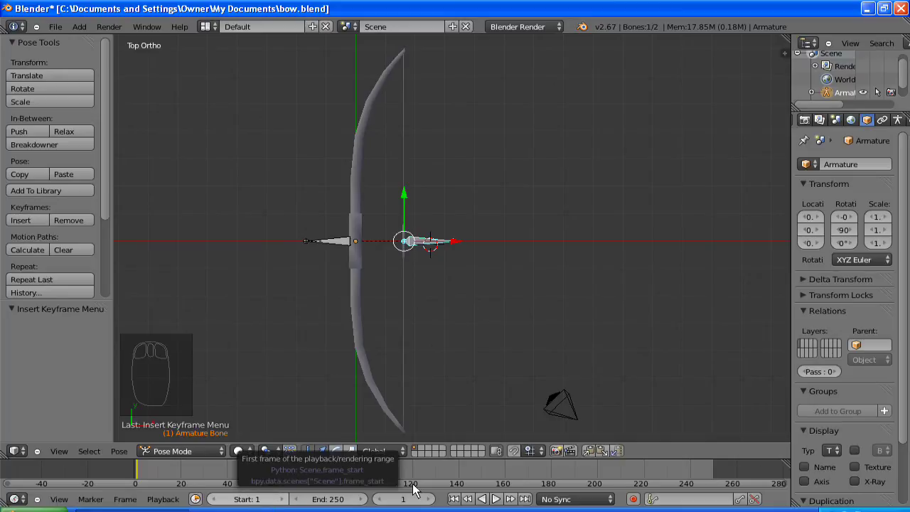
{"action": "left_click_drag", "start_coordinate": [418, 480], "coordinate": [423, 438]}
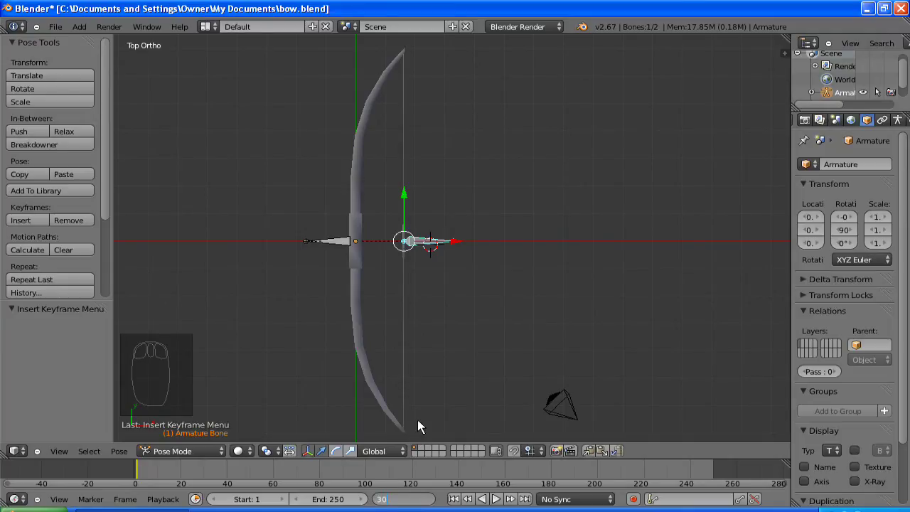
Step: Key the string at full draw on frame 30, then released forward past the bow through frame 33
{"action": "left_click_drag", "start_coordinate": [496, 243], "coordinate": [635, 240]}
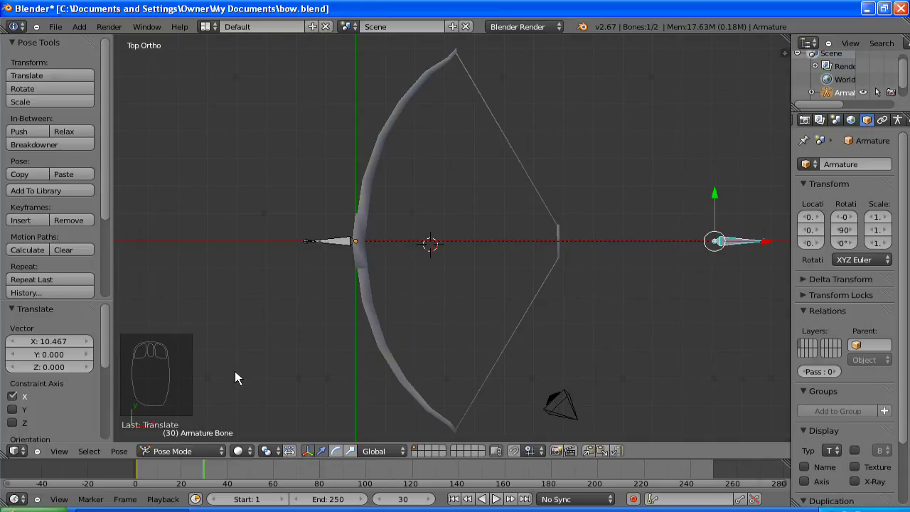
{"action": "key", "text": "i"}
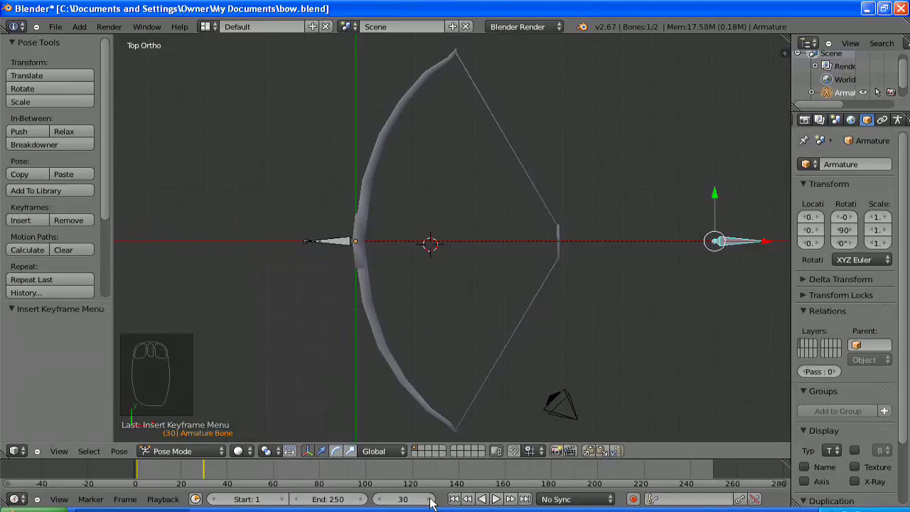
{"action": "left_click_drag", "start_coordinate": [436, 500], "coordinate": [438, 495]}
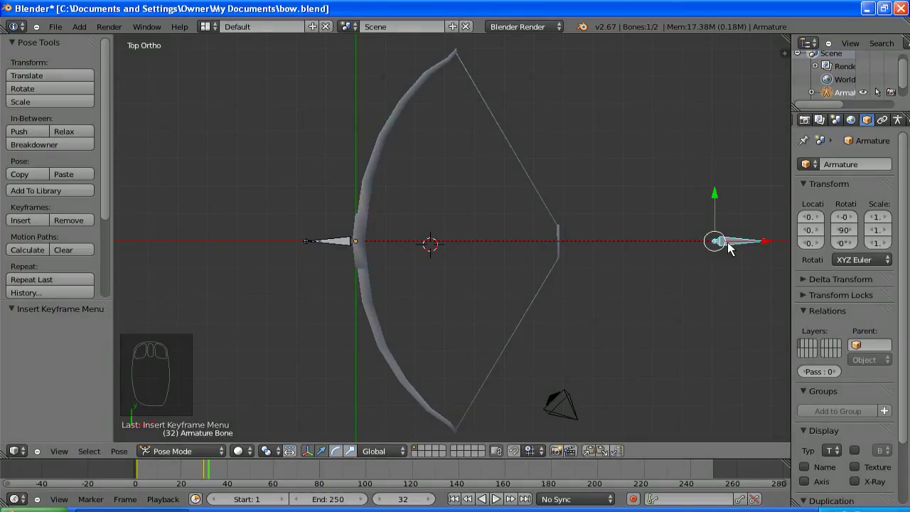
{"action": "left_click_drag", "start_coordinate": [678, 249], "coordinate": [465, 264]}
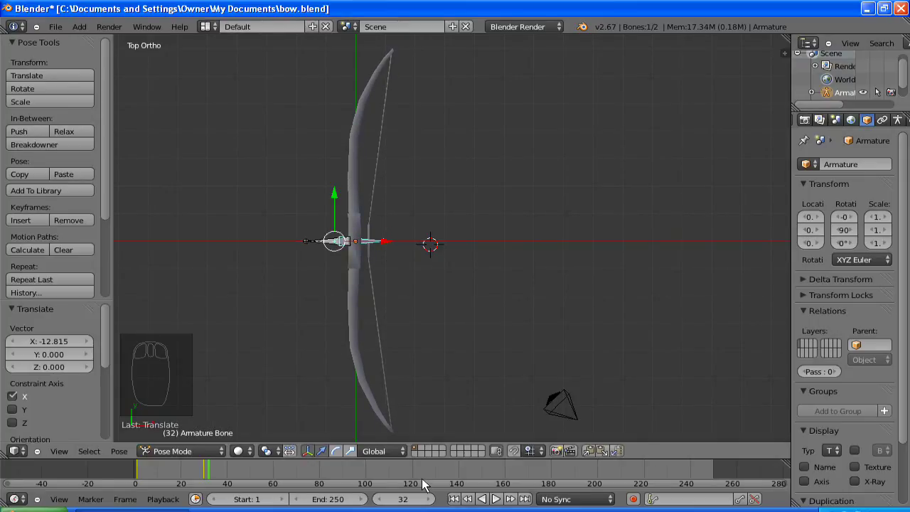
{"action": "left_click_drag", "start_coordinate": [437, 495], "coordinate": [772, 246]}
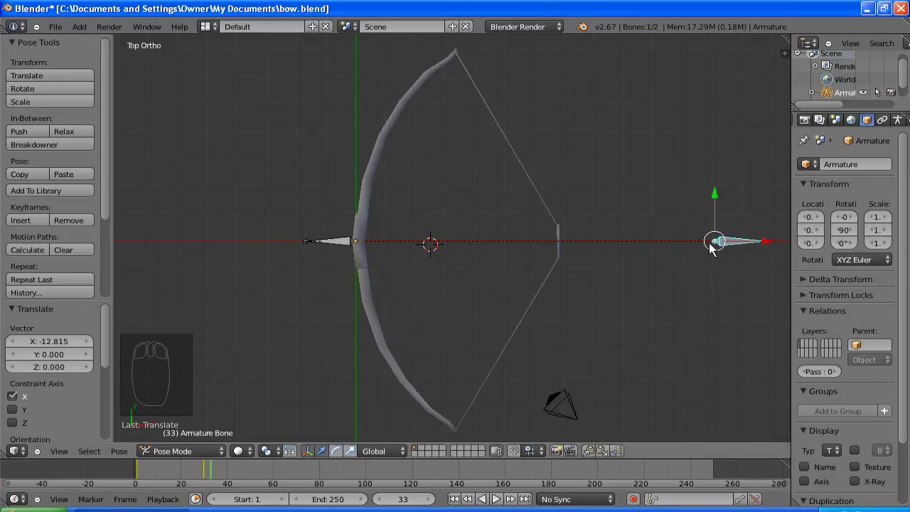
{"action": "left_click_drag", "start_coordinate": [714, 248], "coordinate": [398, 252]}
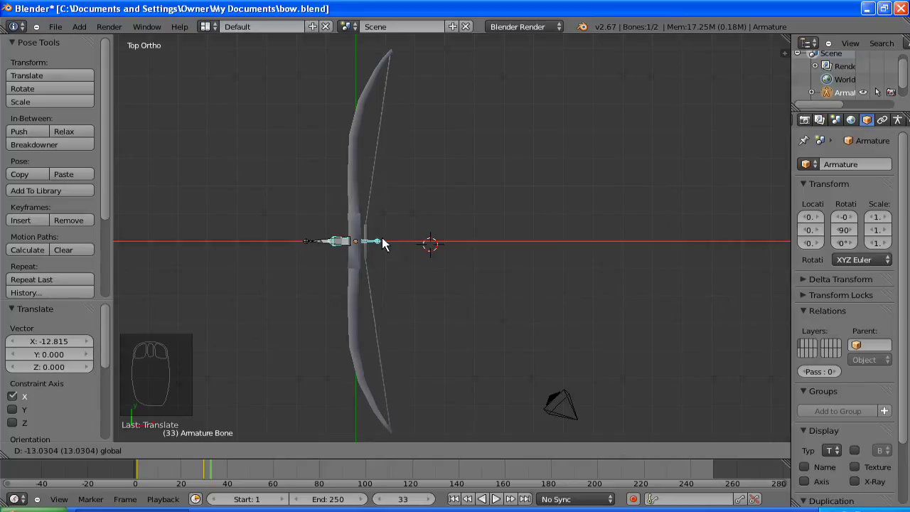
{"action": "key", "text": "i"}
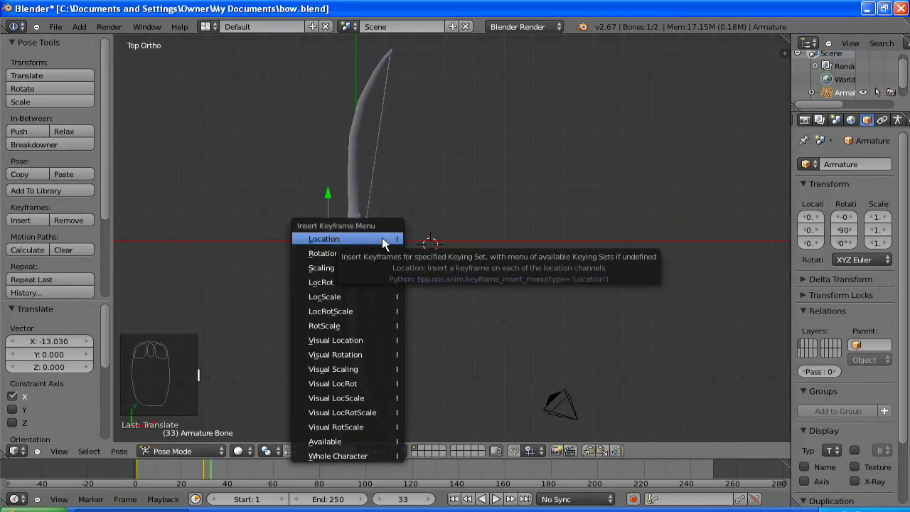
{"action": "left_click_drag", "start_coordinate": [437, 494], "coordinate": [396, 245]}
Step: Key the string rebounding and settling to rest by frame 37, set End to 37, rewind to frame 1
{"action": "left_click_drag", "start_coordinate": [405, 245], "coordinate": [480, 245]}
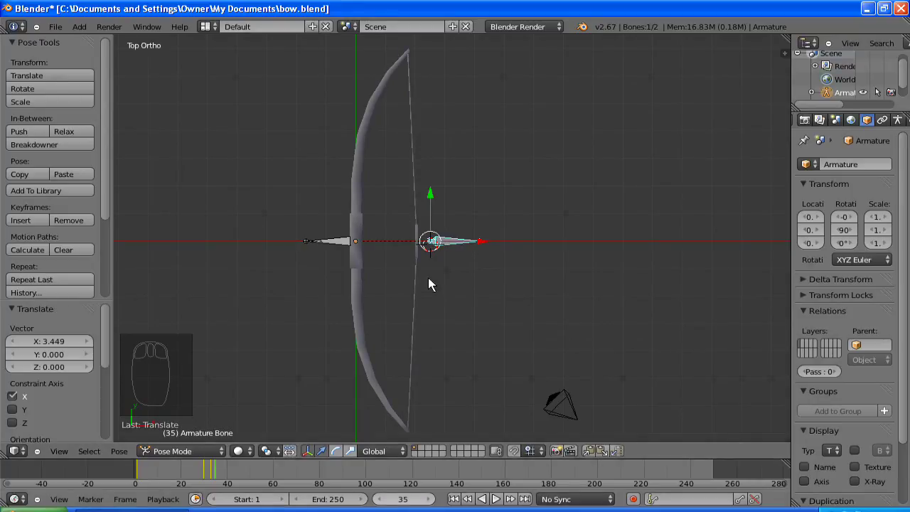
{"action": "key", "text": "i"}
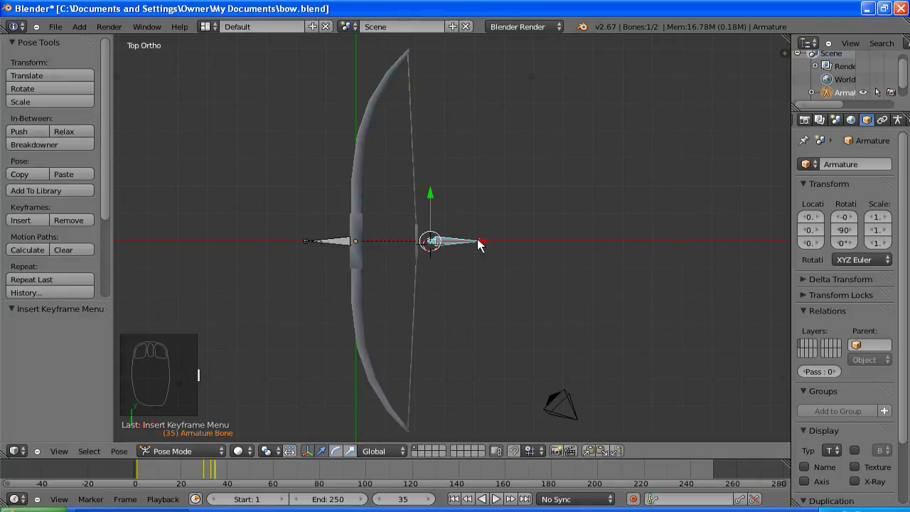
{"action": "left_click_drag", "start_coordinate": [483, 243], "coordinate": [470, 243]}
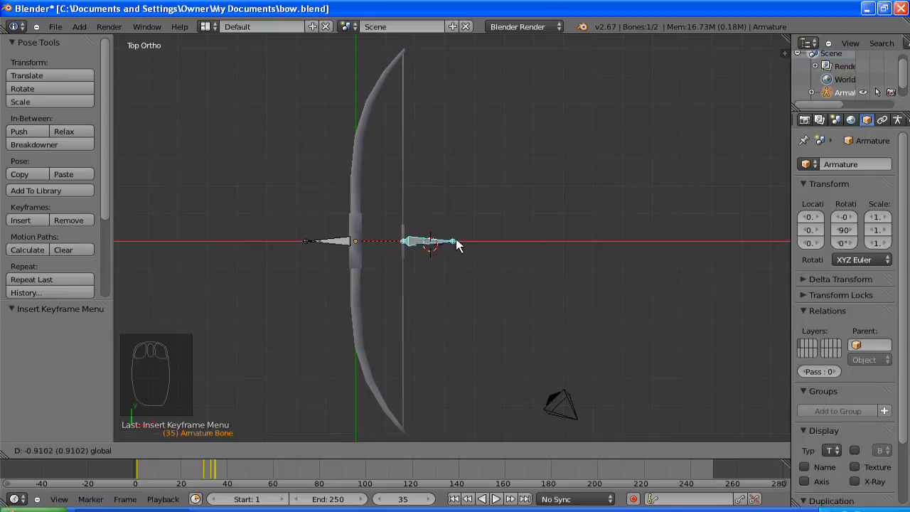
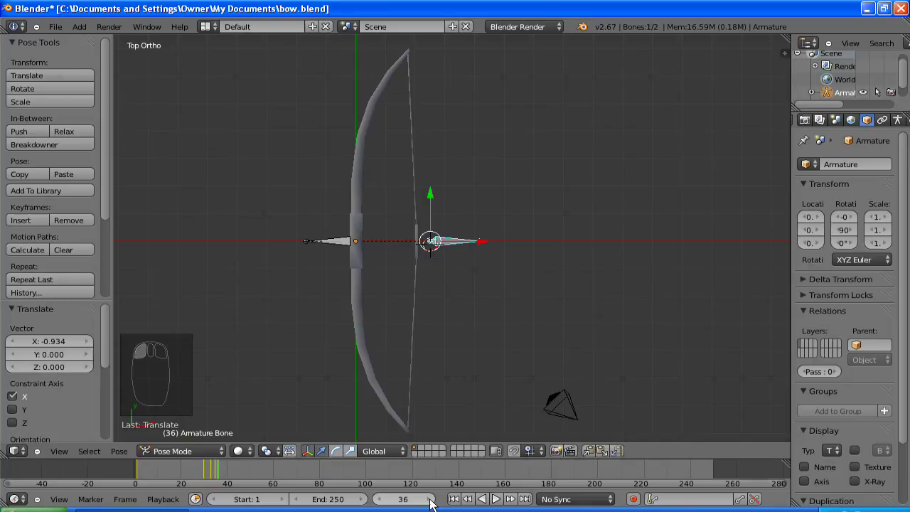
{"action": "left_click_drag", "start_coordinate": [471, 327], "coordinate": [485, 241]}
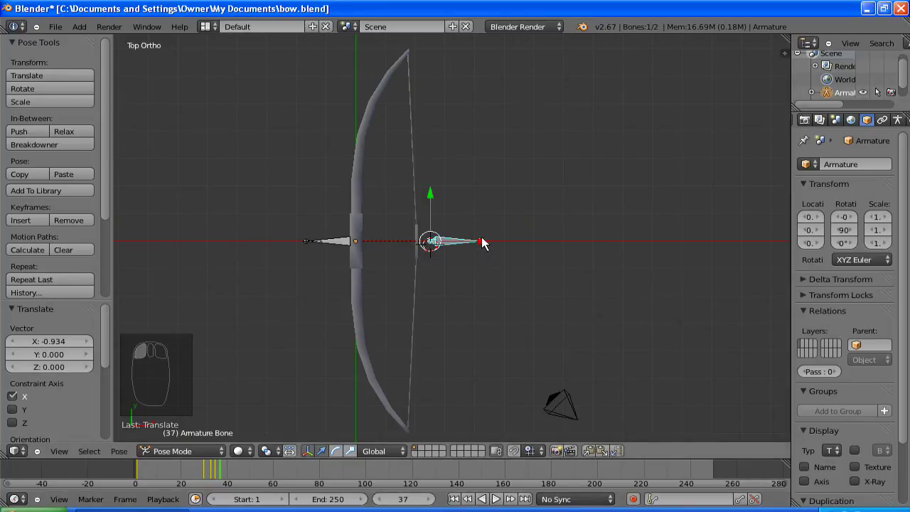
{"action": "left_click_drag", "start_coordinate": [478, 244], "coordinate": [467, 243]}
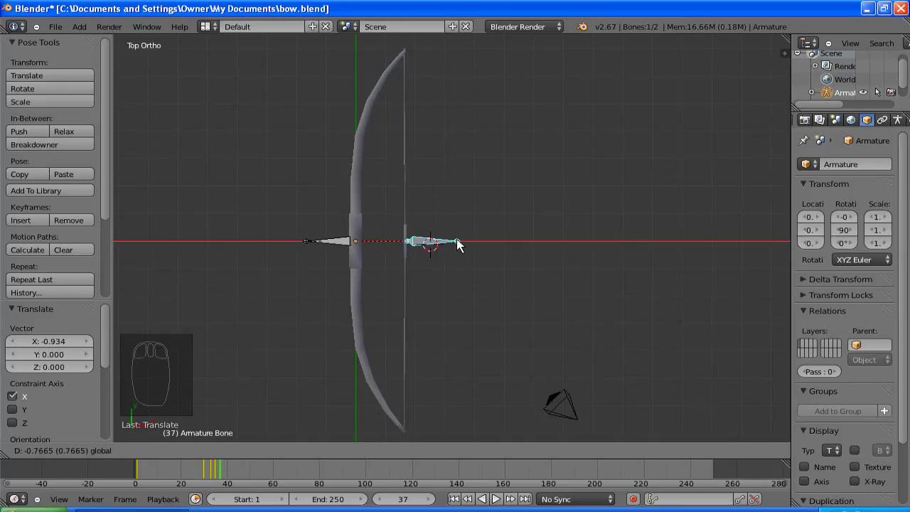
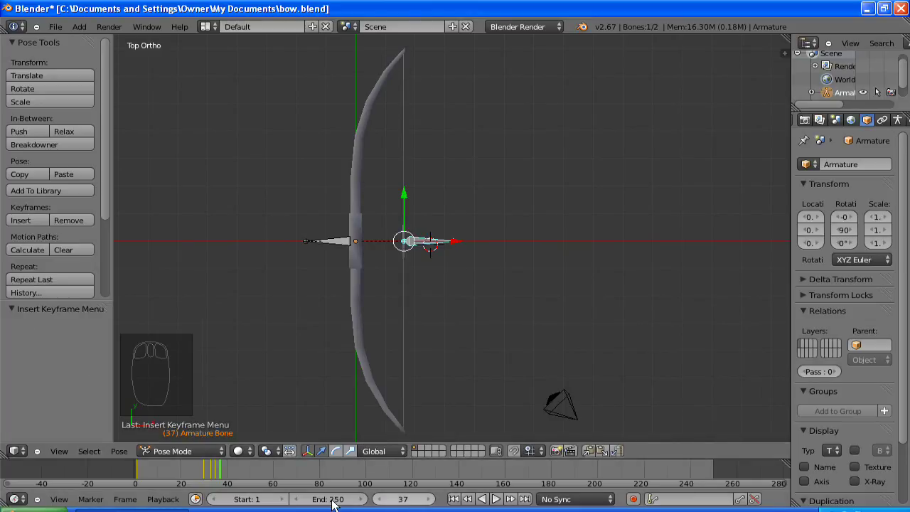
{"action": "left_click_drag", "start_coordinate": [336, 495], "coordinate": [347, 495]}
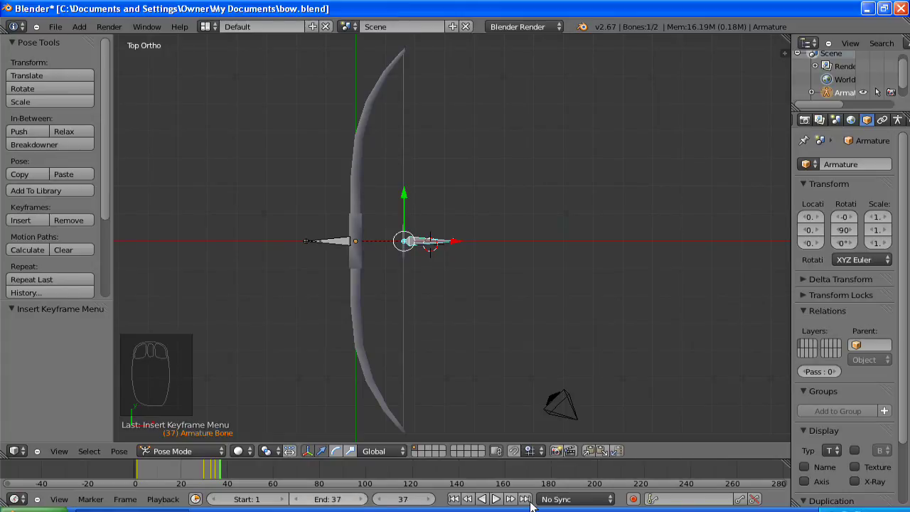
{"action": "left_click_drag", "start_coordinate": [460, 495], "coordinate": [304, 415]}
Step: Play the animation in Object Mode, orbit around the bow, and finish in top orthographic view
{"action": "left_click_drag", "start_coordinate": [261, 379], "coordinate": [239, 360]}
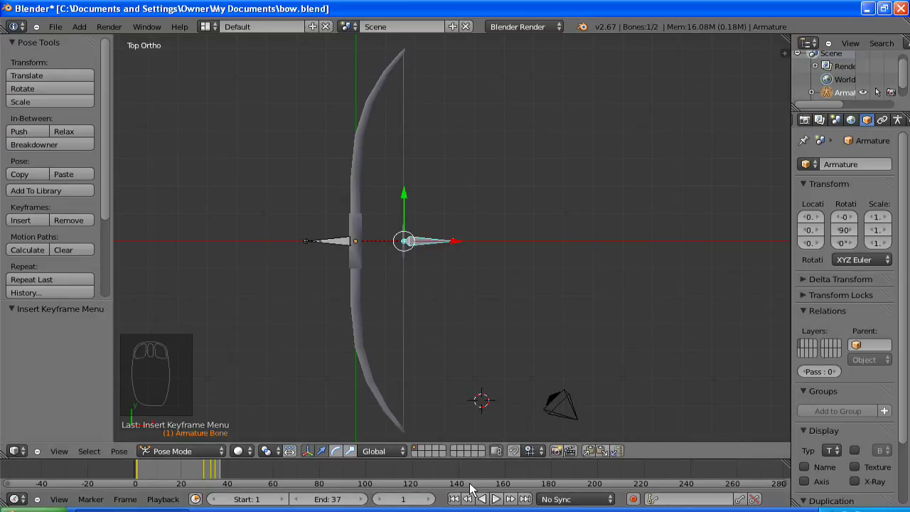
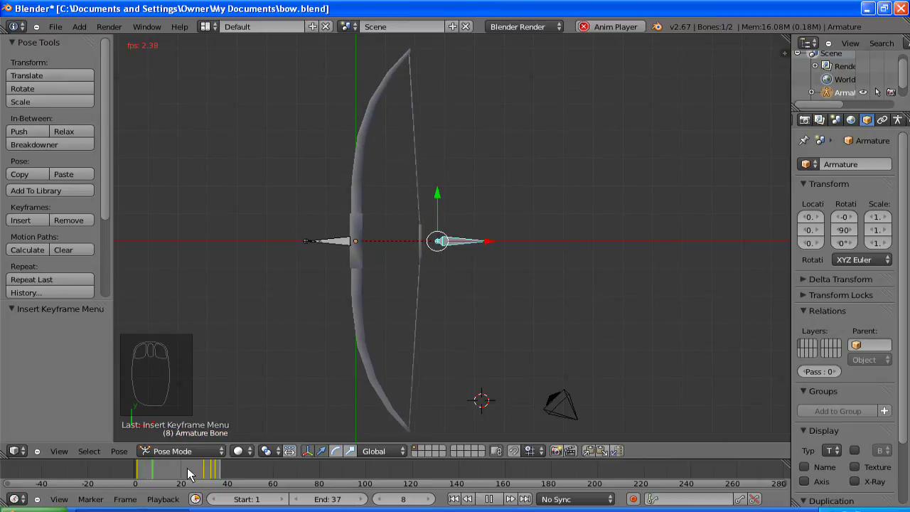
{"action": "left_click_drag", "start_coordinate": [192, 453], "coordinate": [192, 444]}
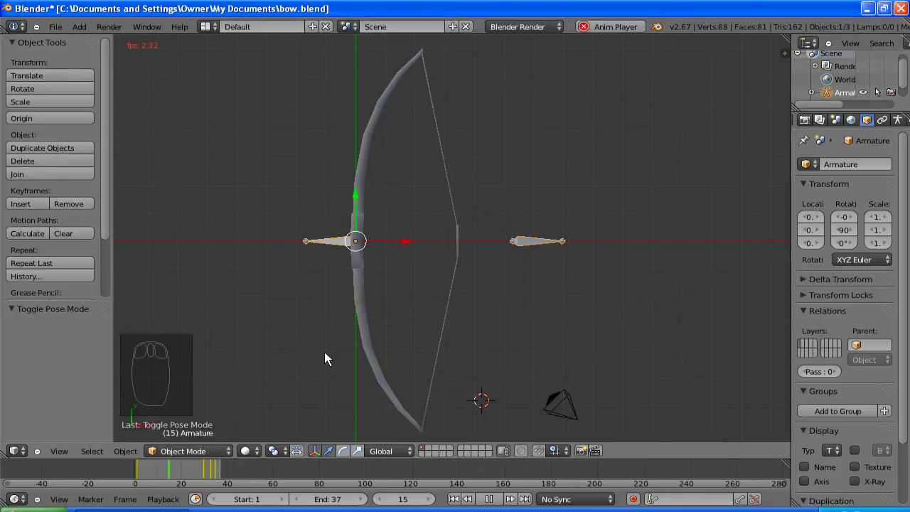
{"action": "left_click_drag", "start_coordinate": [431, 266], "coordinate": [479, 174]}
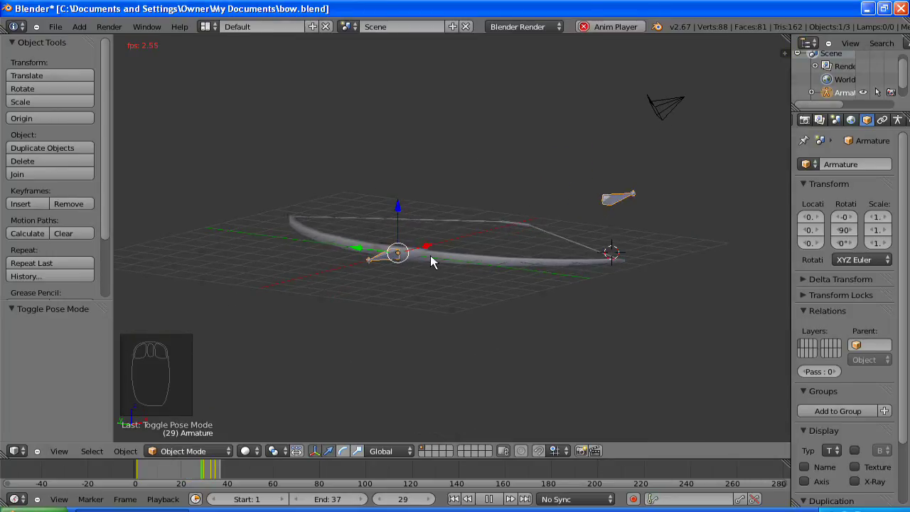
{"action": "left_click_drag", "start_coordinate": [439, 230], "coordinate": [441, 180]}
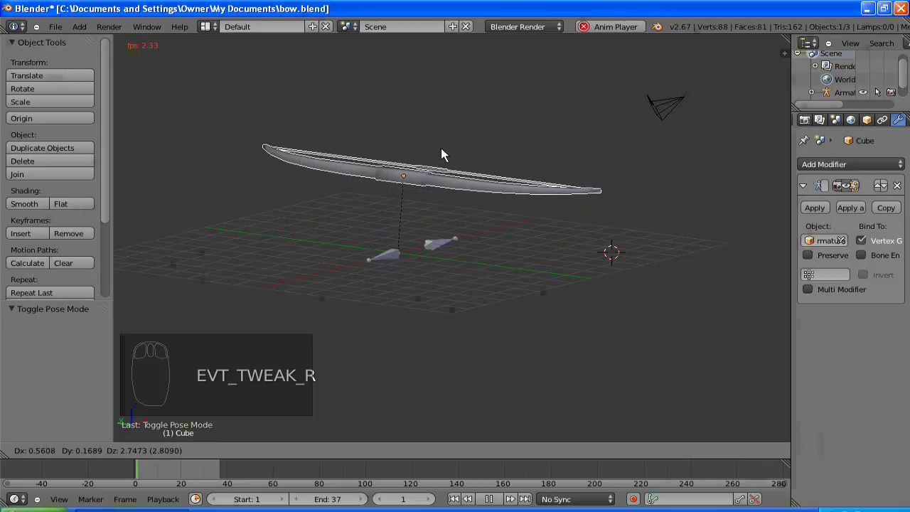
{"action": "left_click_drag", "start_coordinate": [386, 260], "coordinate": [355, 186]}
{"action": "left_click_drag", "start_coordinate": [417, 270], "coordinate": [381, 361]}
{"action": "left_click_drag", "start_coordinate": [391, 332], "coordinate": [371, 292]}
{"action": "left_click_drag", "start_coordinate": [365, 282], "coordinate": [315, 226]}
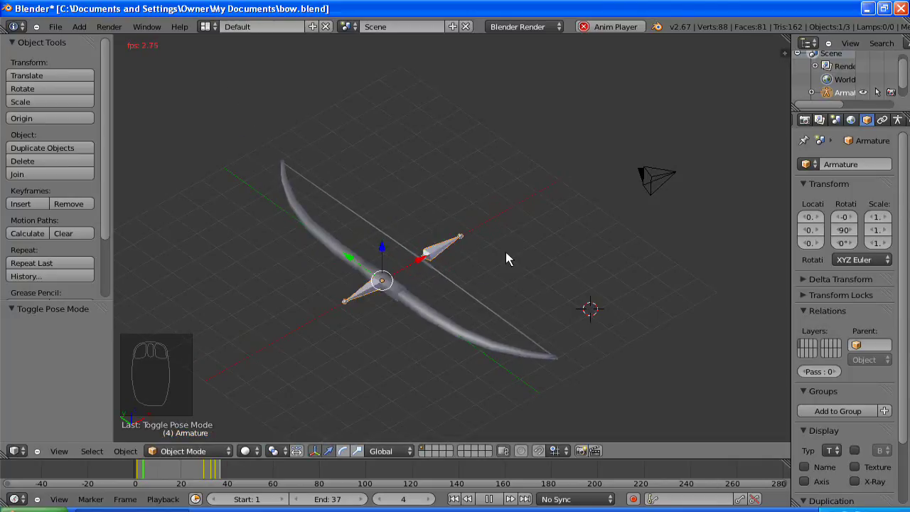
{"action": "key", "text": "KP_7"}
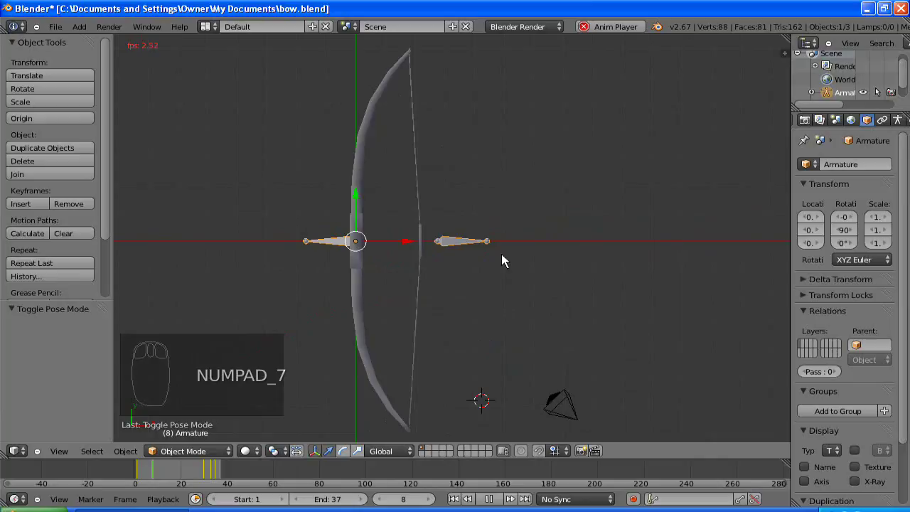